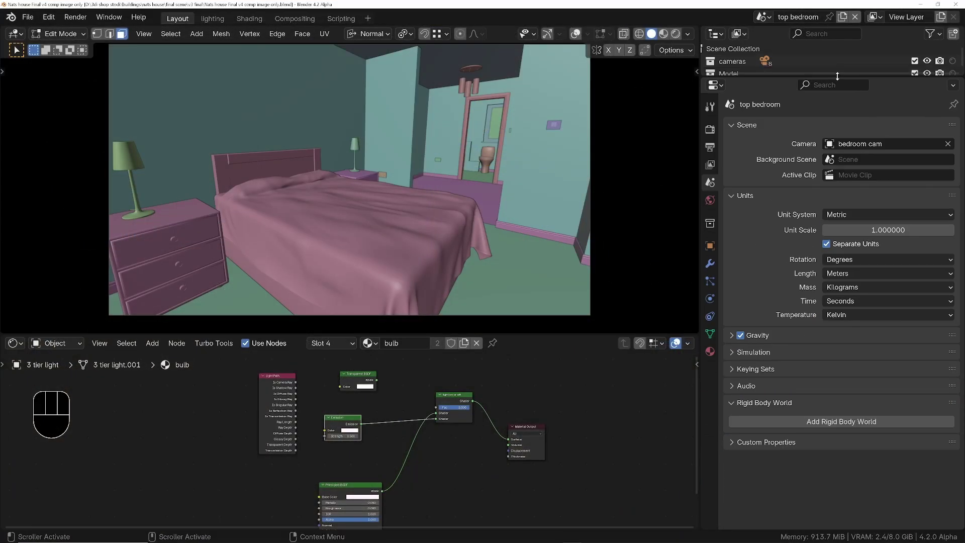
Disable 'generate temporal stabilisation data' in Turbo Tools Scene Options and collapse that panel.
left_click(709, 130)
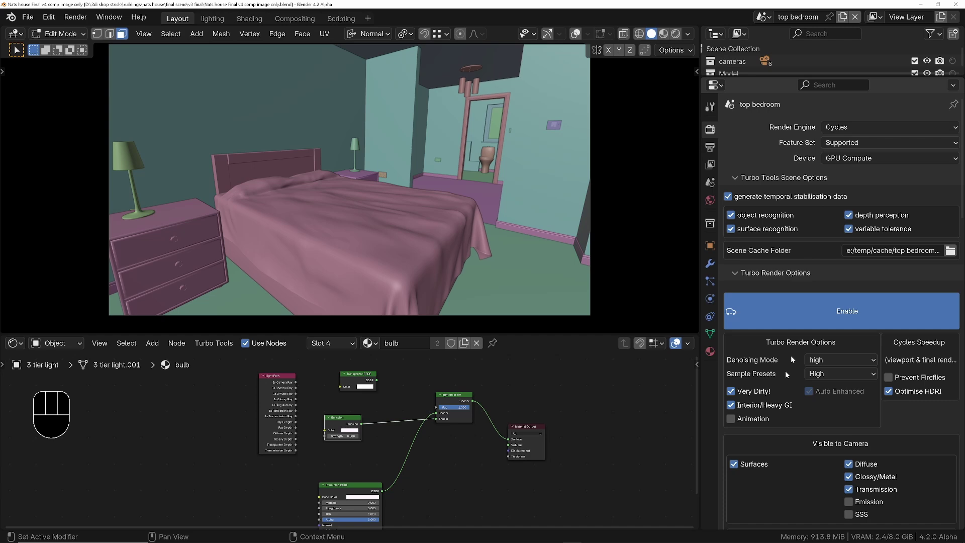
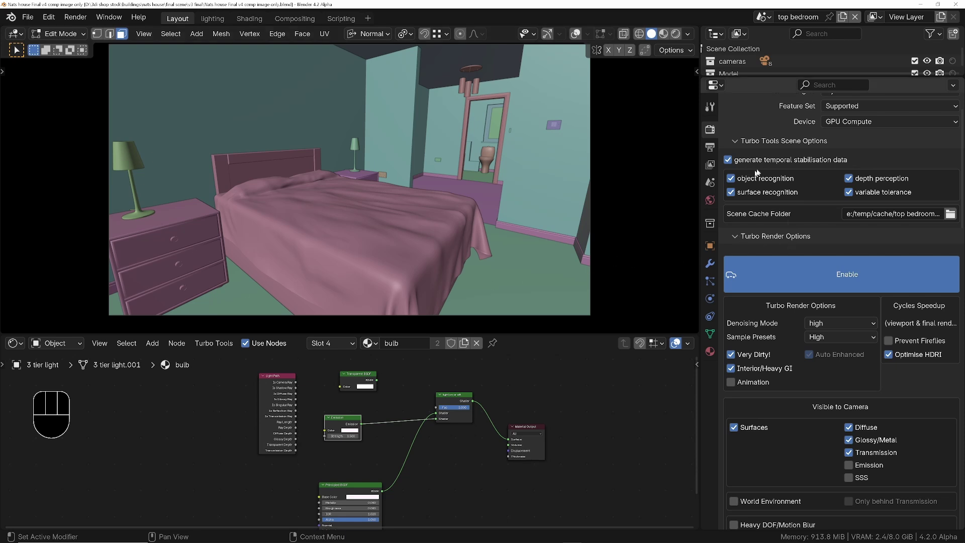
middle_click(769, 158)
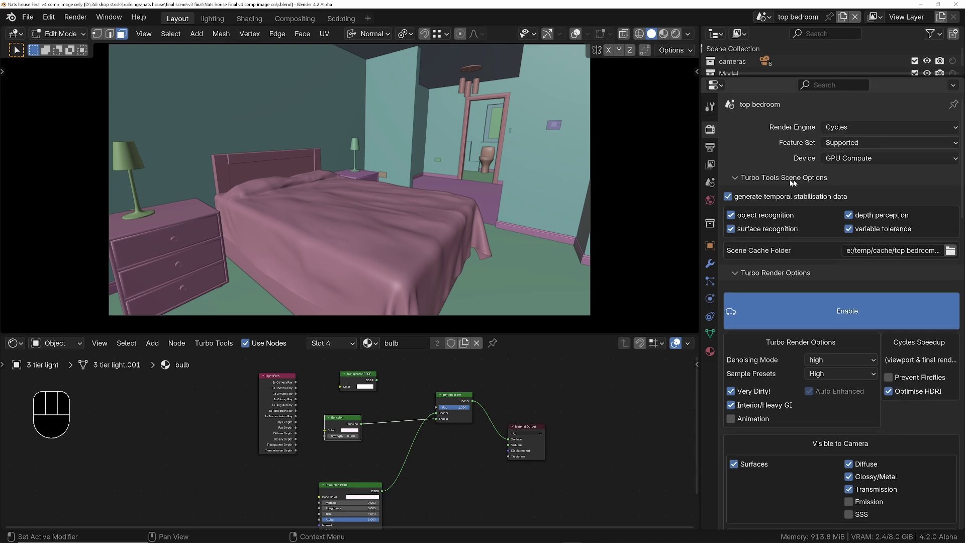
left_click(728, 198)
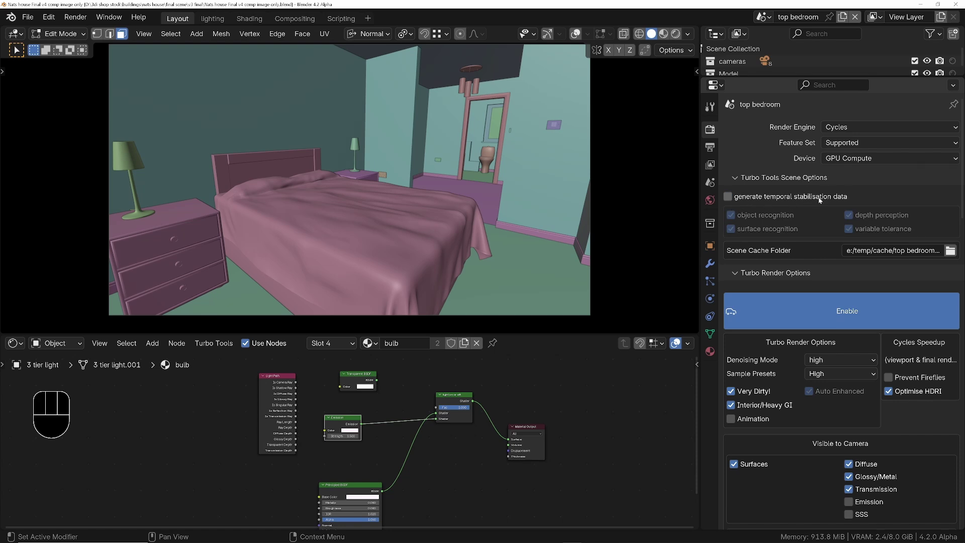
left_click(741, 180)
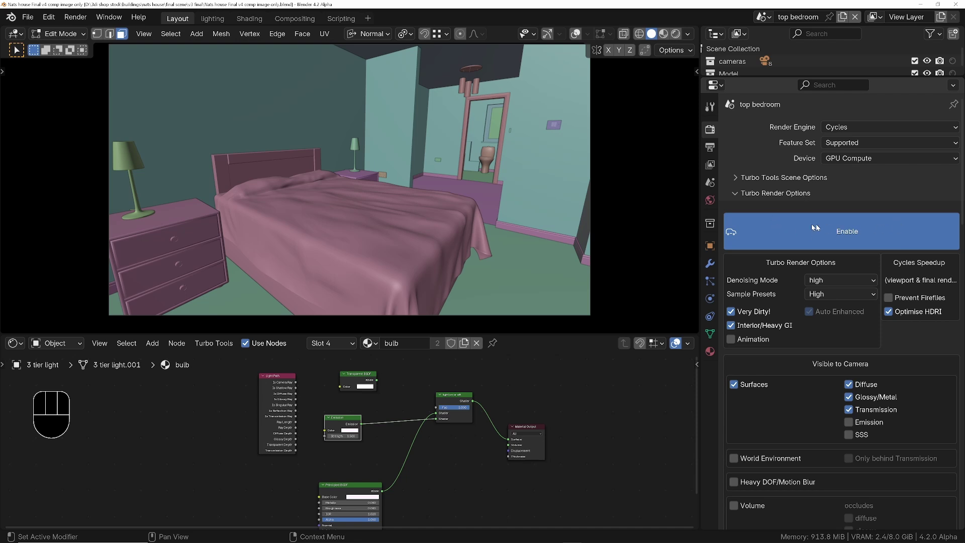
left_click(858, 226)
left_click(869, 231)
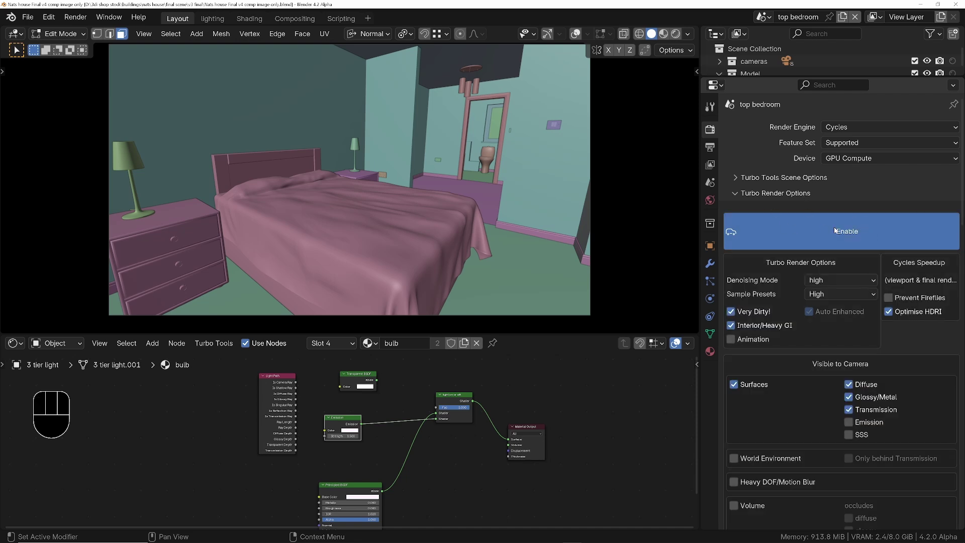
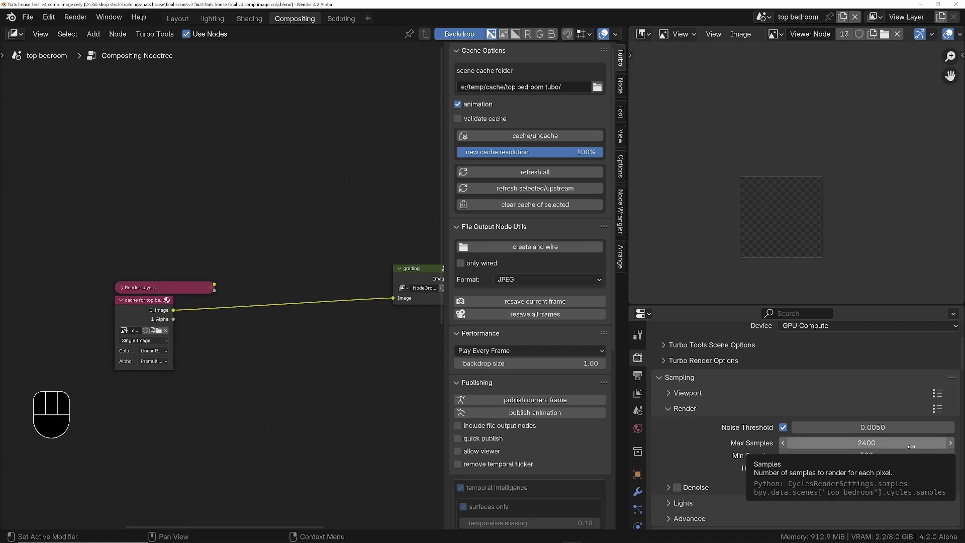
Show Render Result in the Compositing workspace image editor and render the bedroom frame.
left_click(714, 438)
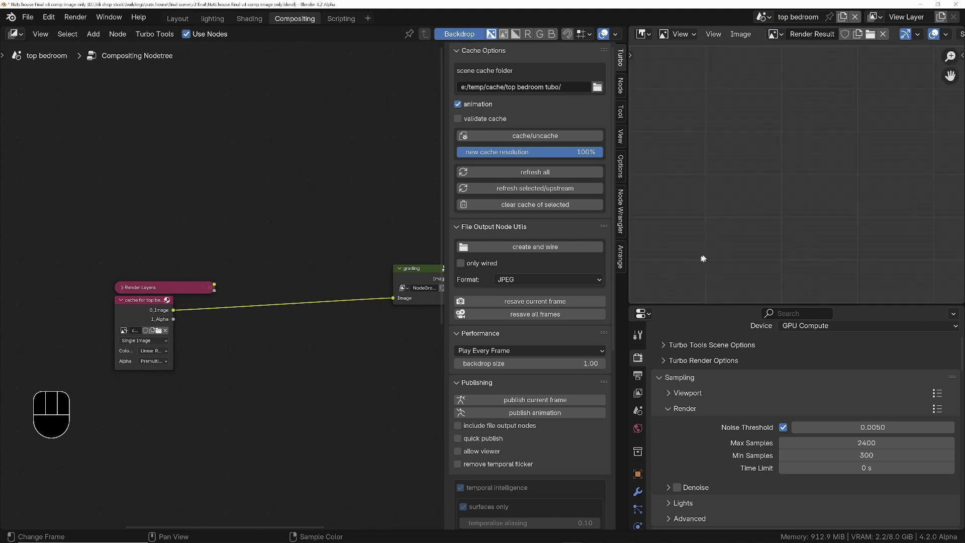
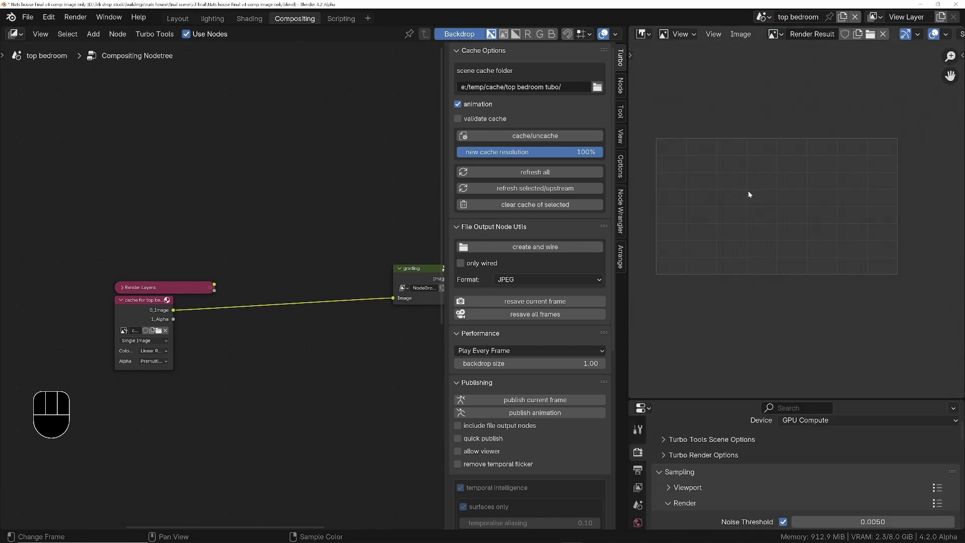
left_click(82, 22)
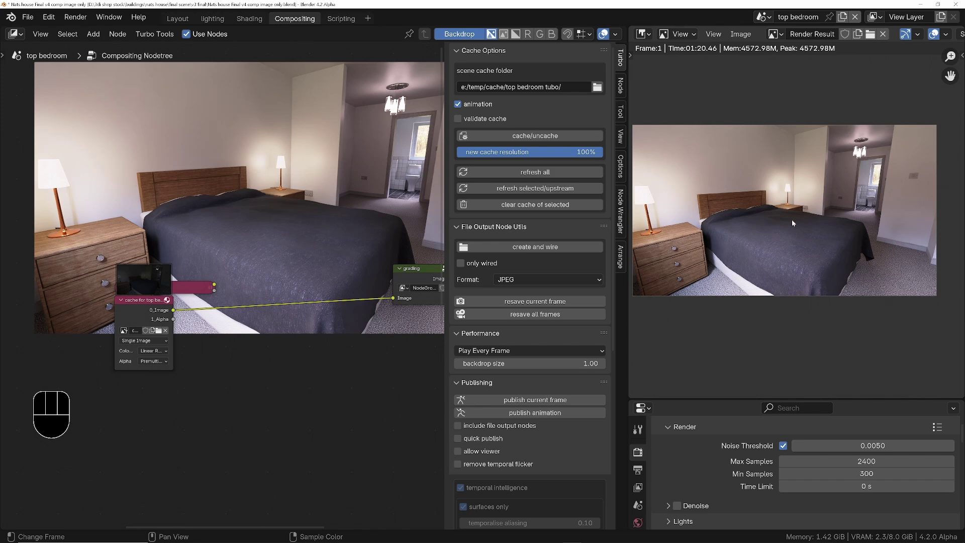
left_click(774, 228)
Enable Cycles denoising for final renders and switch Turbo Render off via its Enable button.
key("ctrl+space")
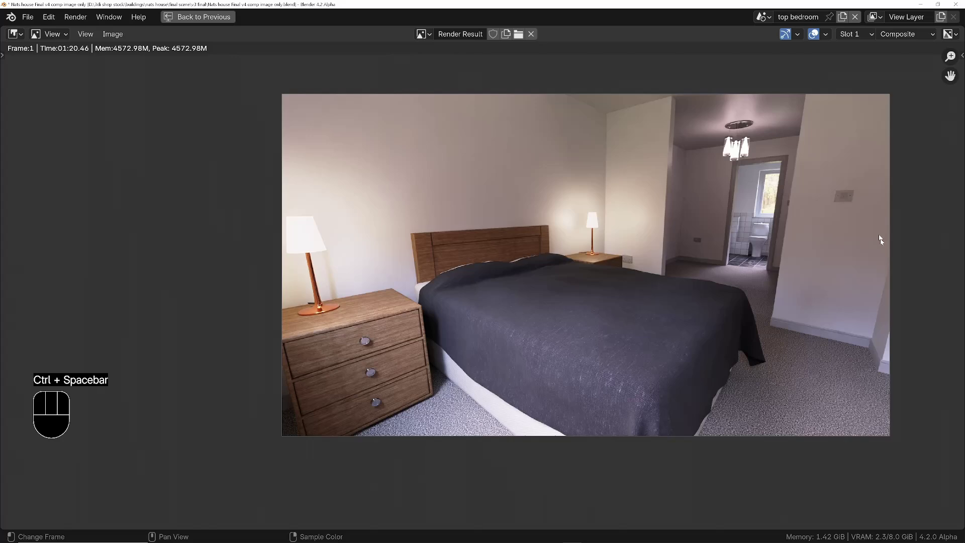
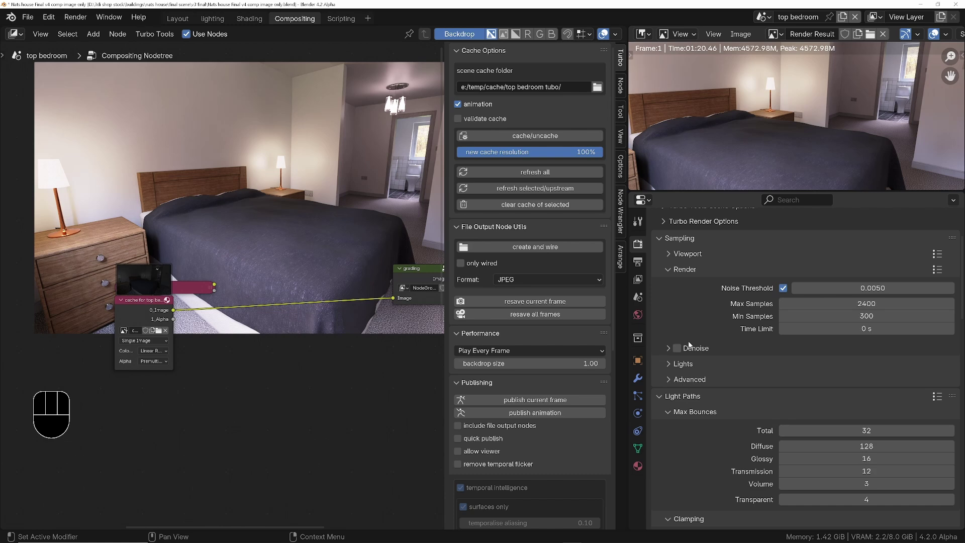
left_click(679, 350)
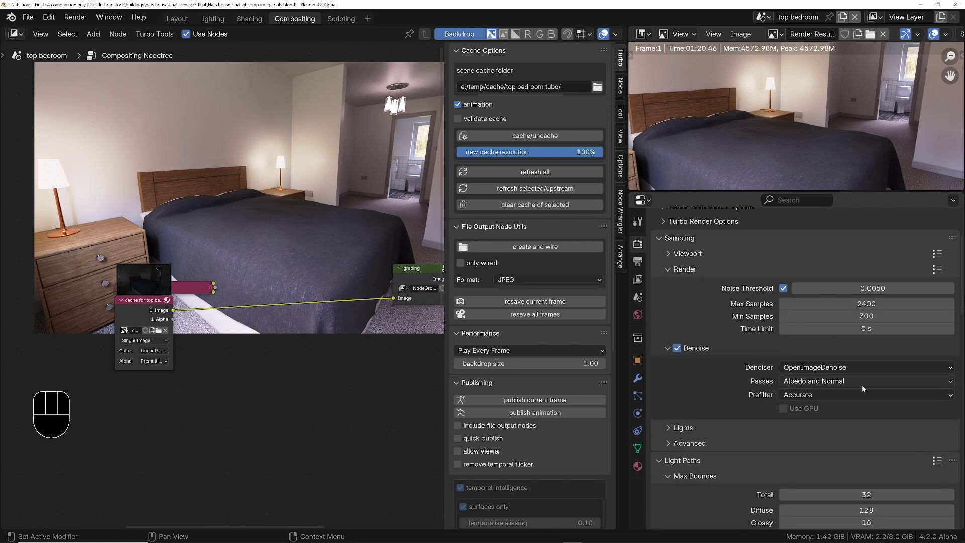
left_click_drag(807, 385, 897, 381)
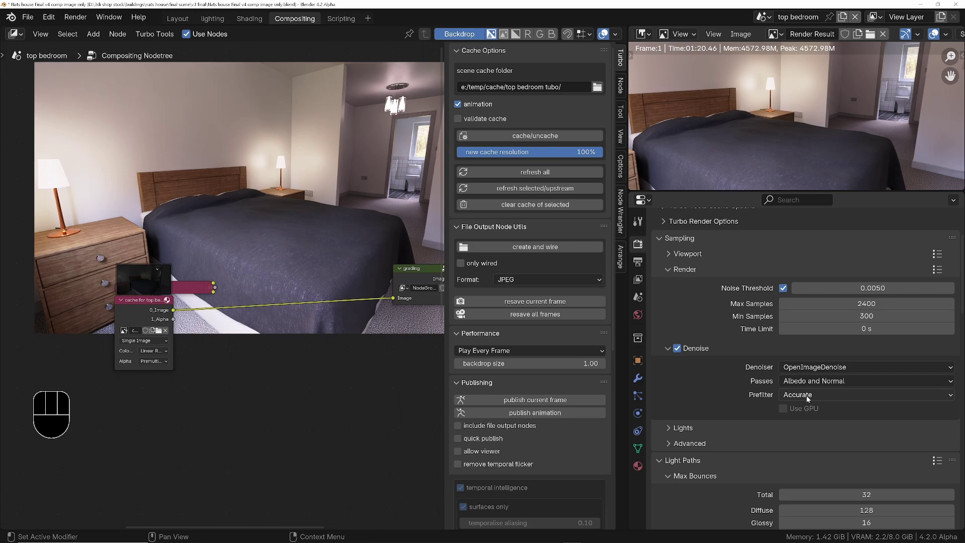
middle_click(709, 326)
left_click(688, 313)
left_click(780, 345)
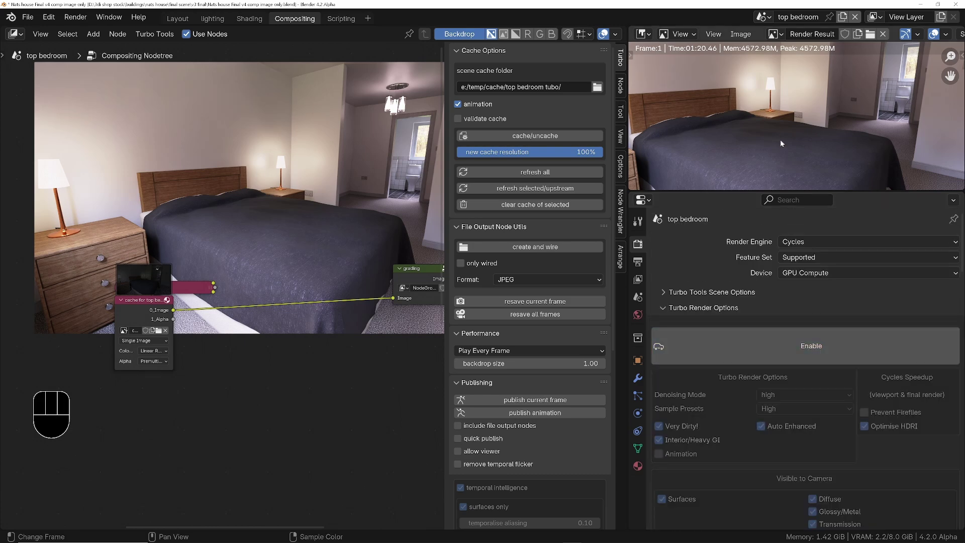
Name the render slots 'turbo' and 'no turbo', re-enable denoising and render into the no turbo slot.
key("n")
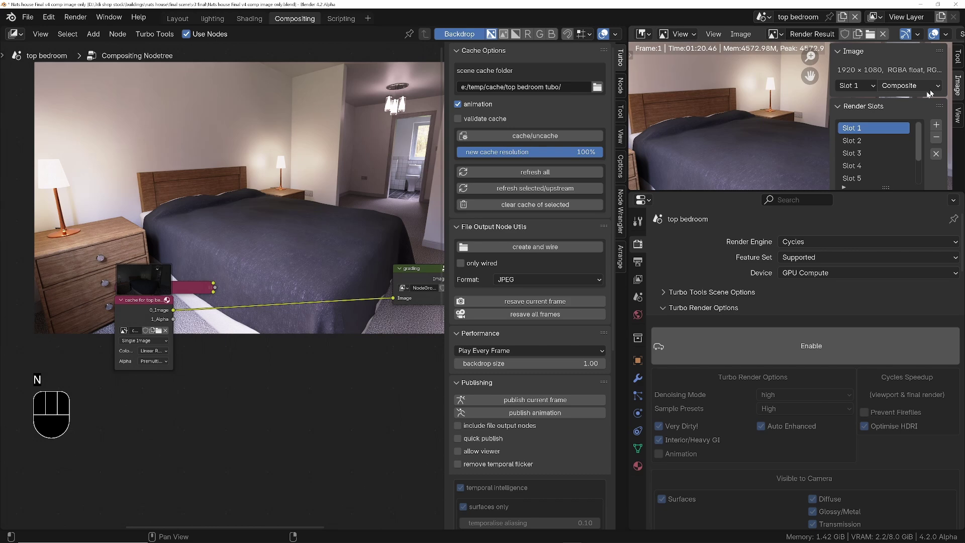
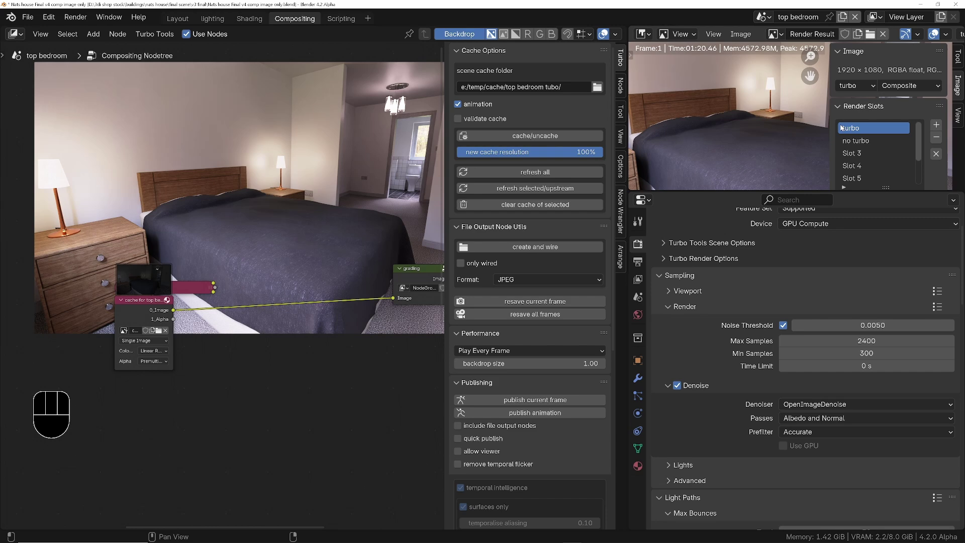
left_click_drag(939, 357, 848, 390)
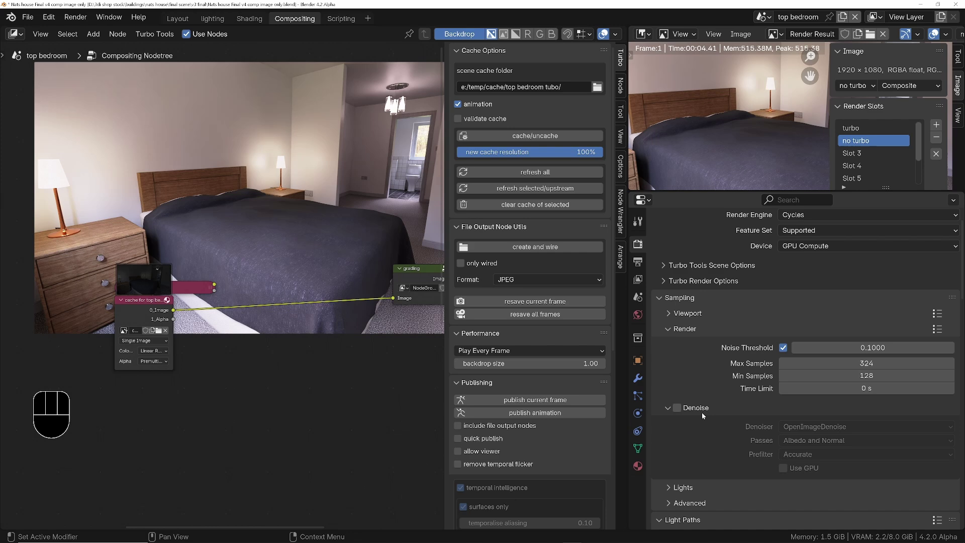
left_click(681, 409)
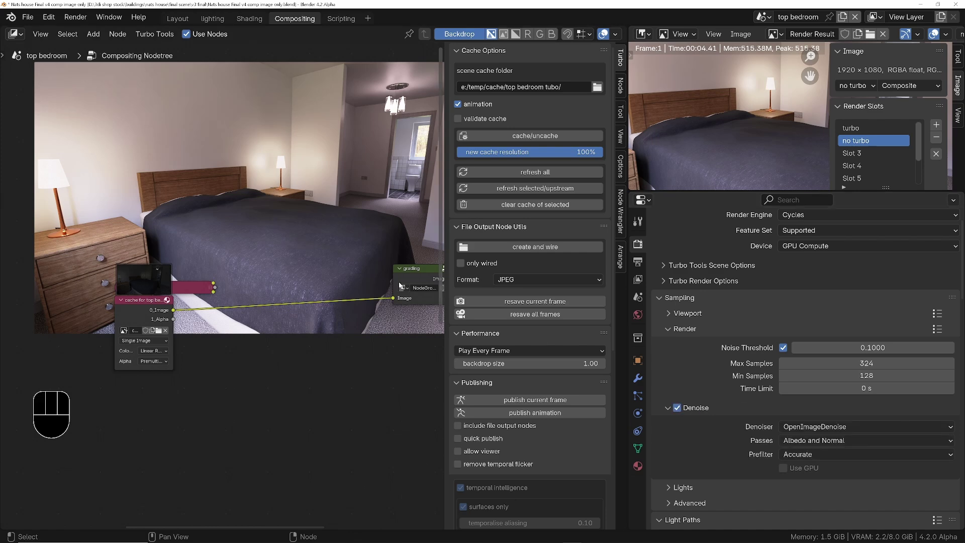
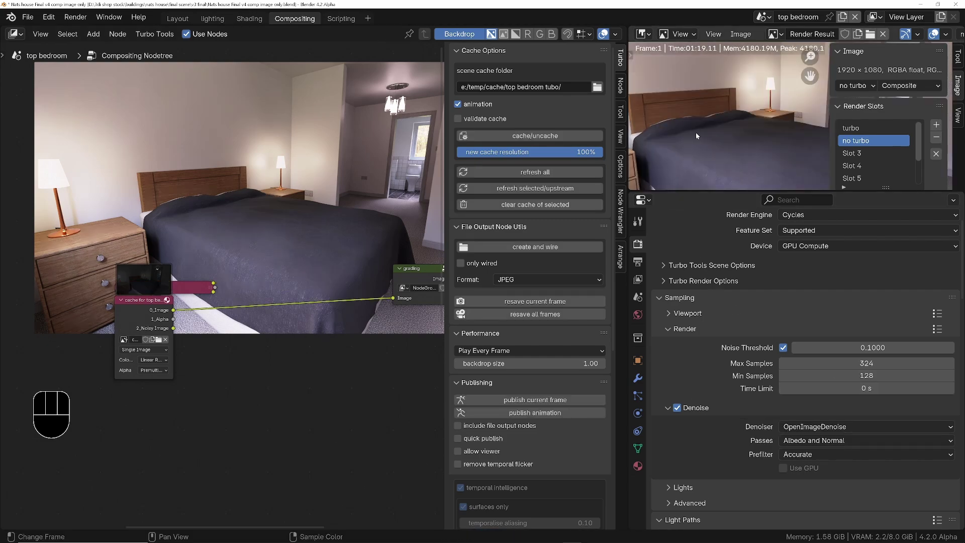
Flip between the turbo and no turbo render slots to compare, ending on the turbo render.
key("ctrl+space")
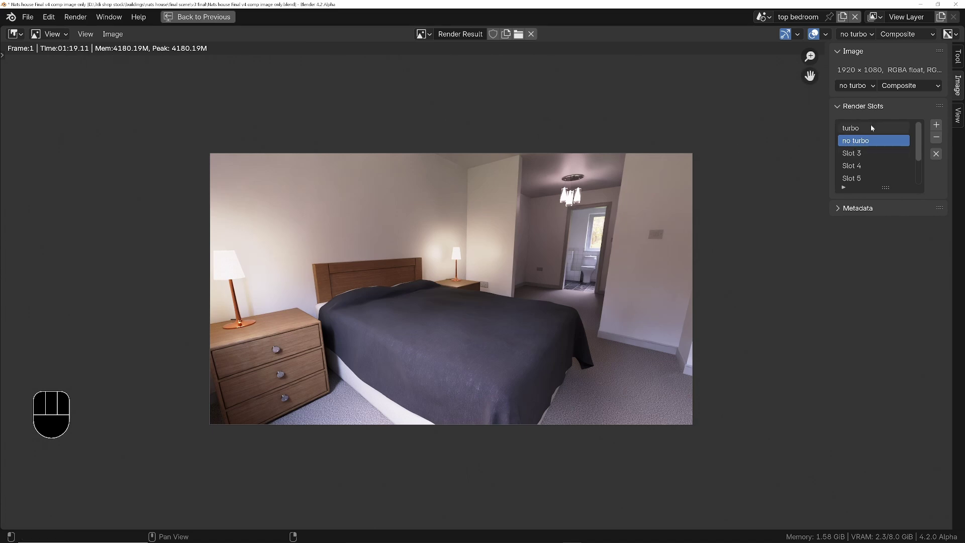
left_click(874, 126)
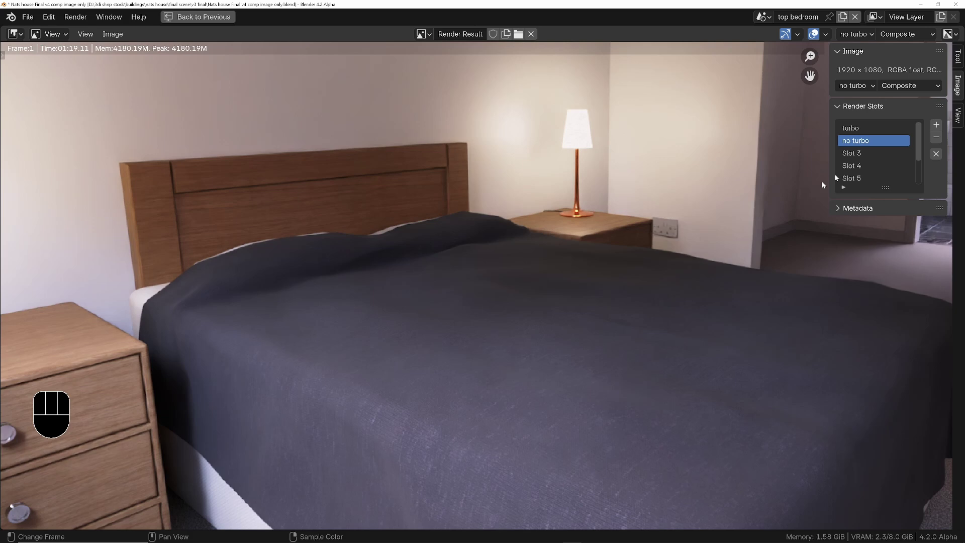
left_click(853, 128)
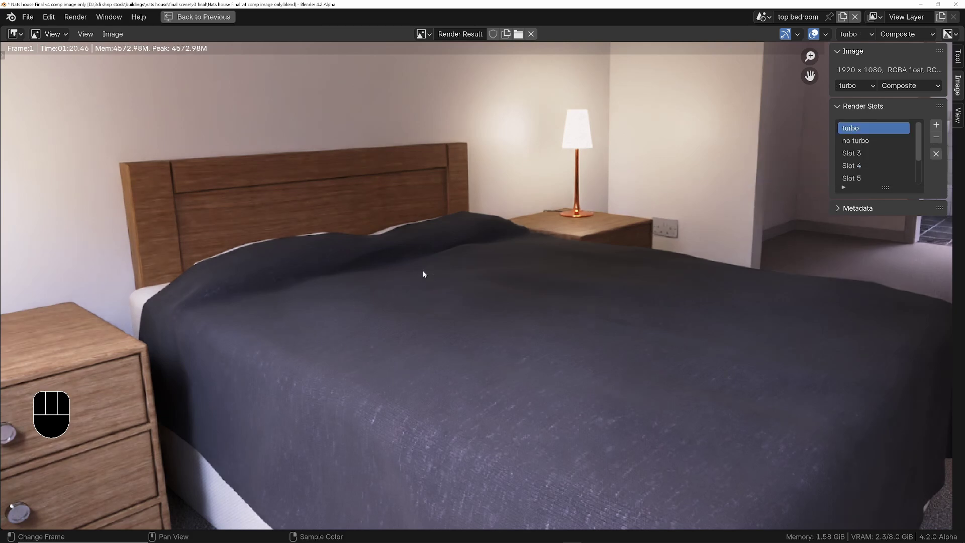
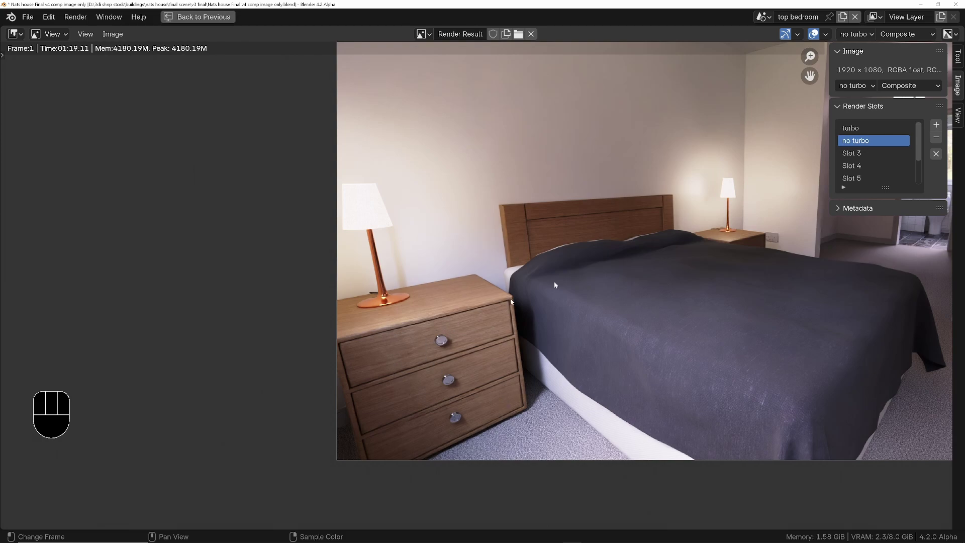
left_click(871, 128)
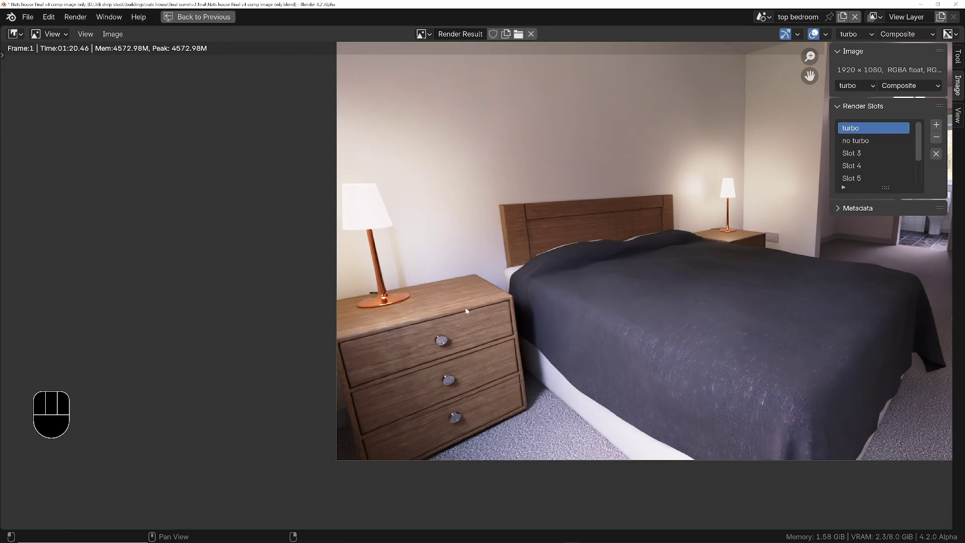
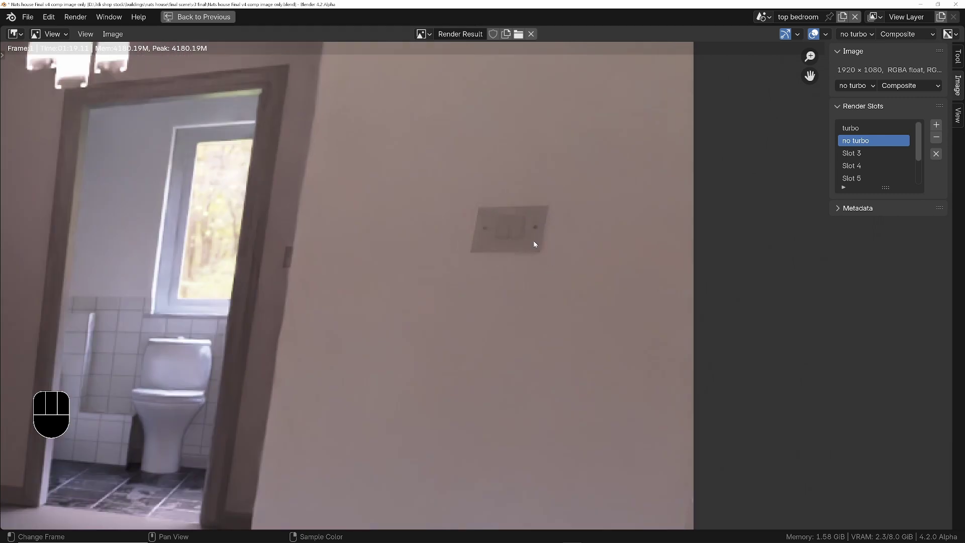
left_click(857, 130)
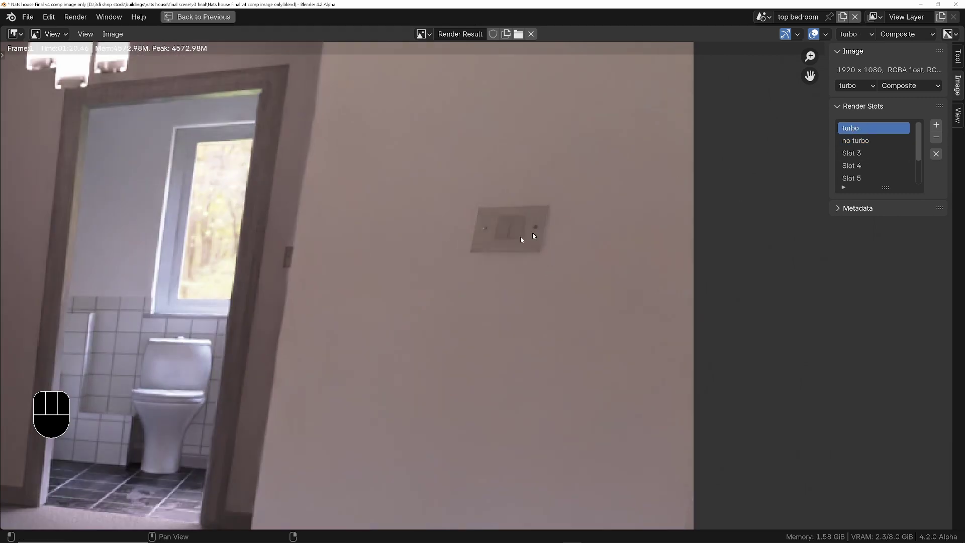
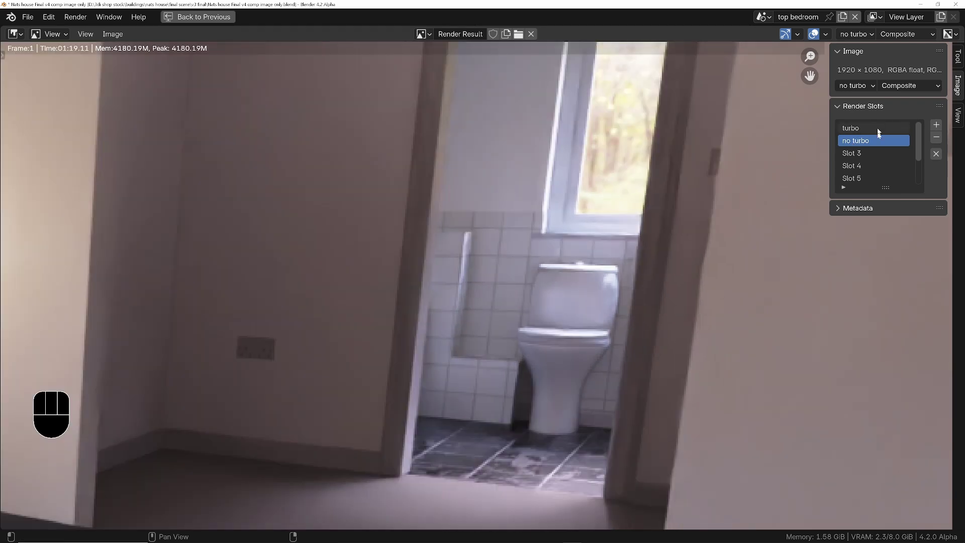
left_click(862, 131)
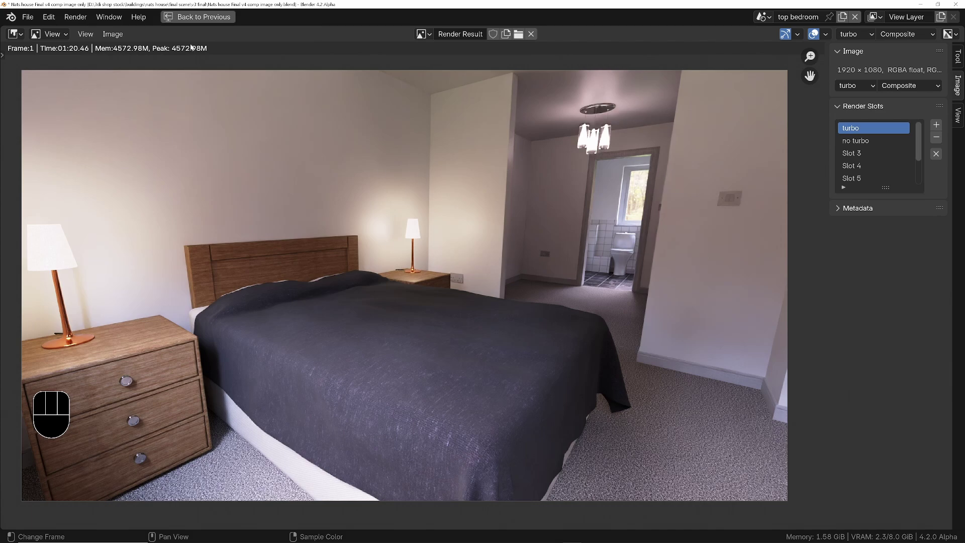
Go back to the Compositing workspace and search the node add menu for 'mix'.
left_click(198, 23)
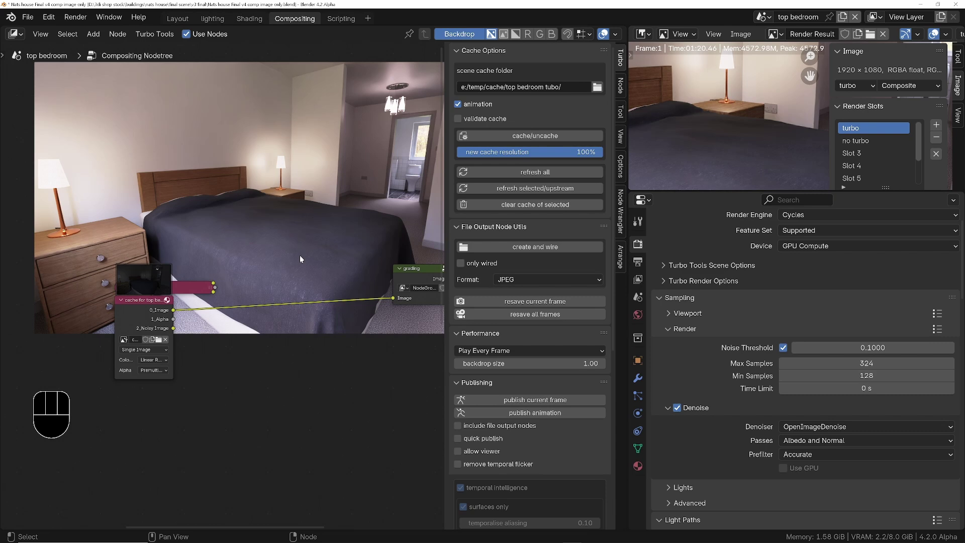
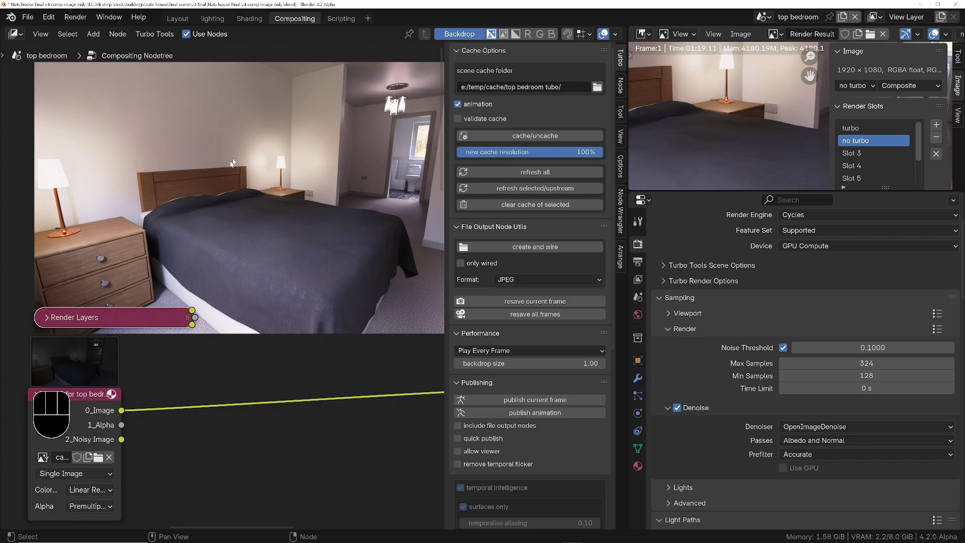
middle_click(93, 491)
middle_click(233, 441)
left_click(276, 448)
key("shift+a")
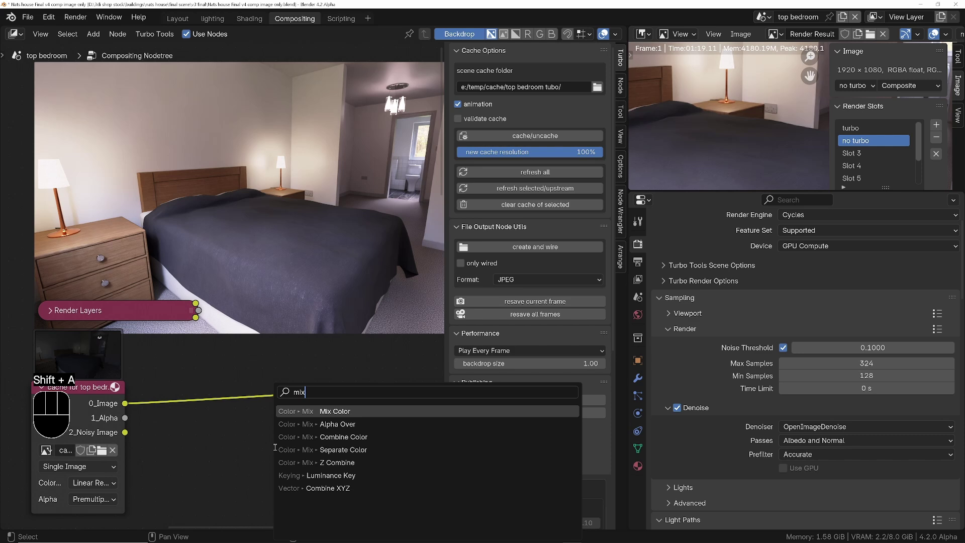
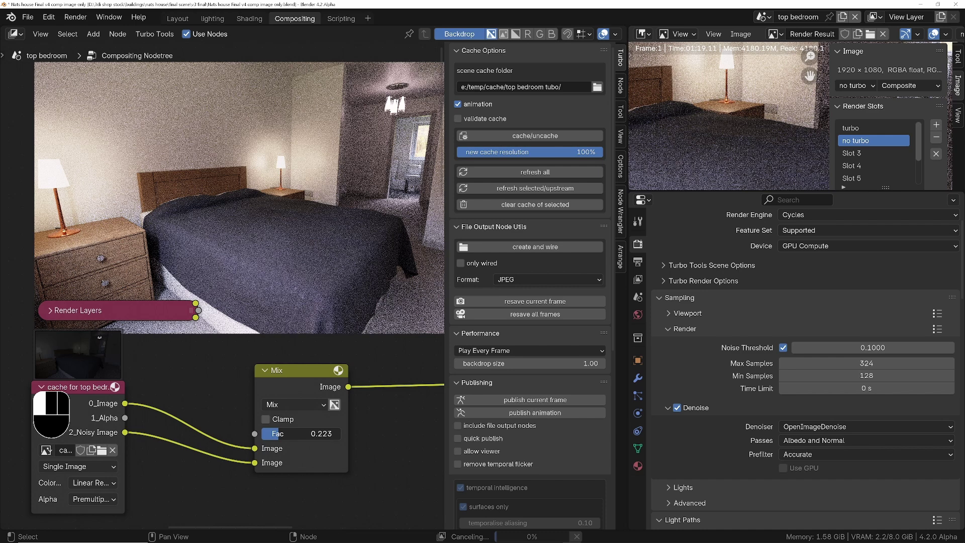
Place a Mix node between Render Layers and the grading group with its factor lowered to zero.
left_click(281, 439)
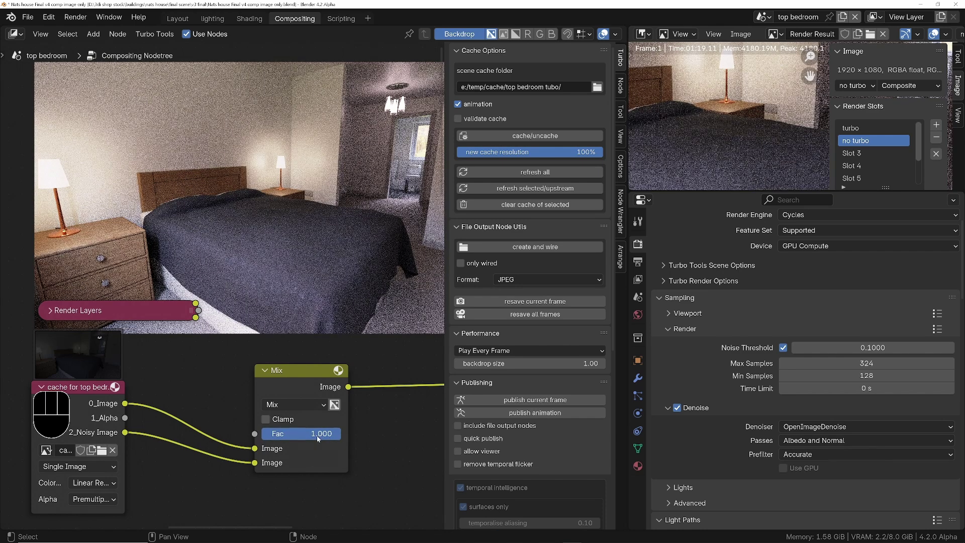
left_click(317, 438)
left_click_drag(688, 284, 768, 278)
middle_click(47, 457)
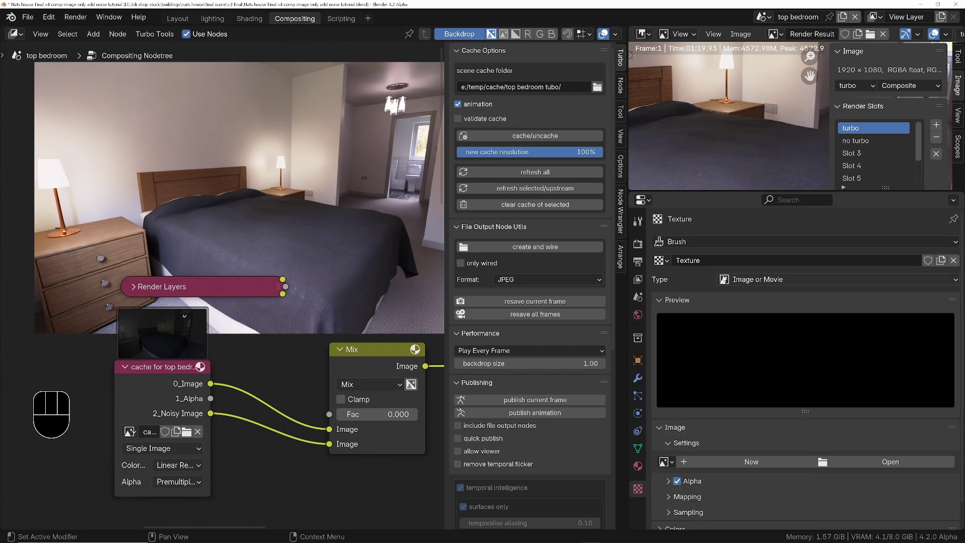
Create a new texture in Texture properties and set its type to Noise.
left_click_drag(798, 283, 752, 405)
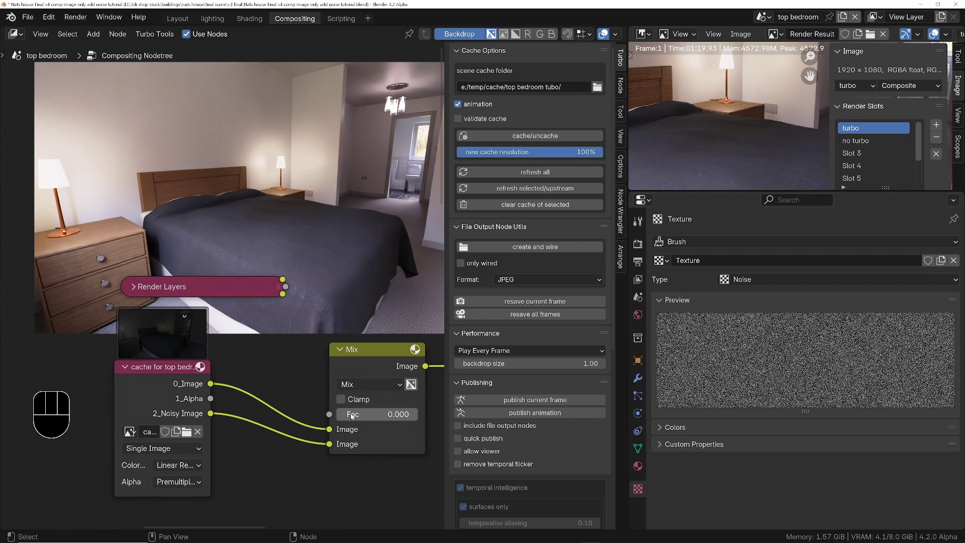
middle_click(360, 429)
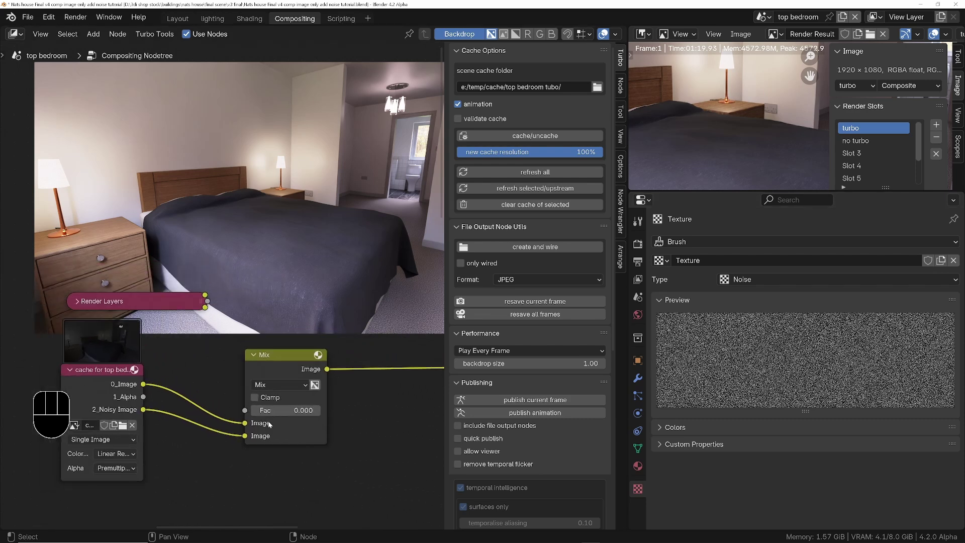
middle_click(194, 478)
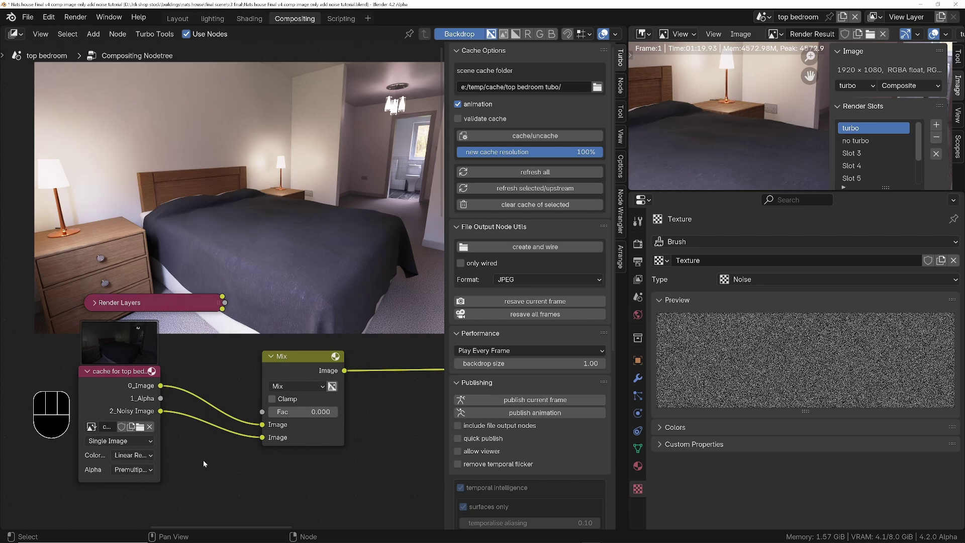
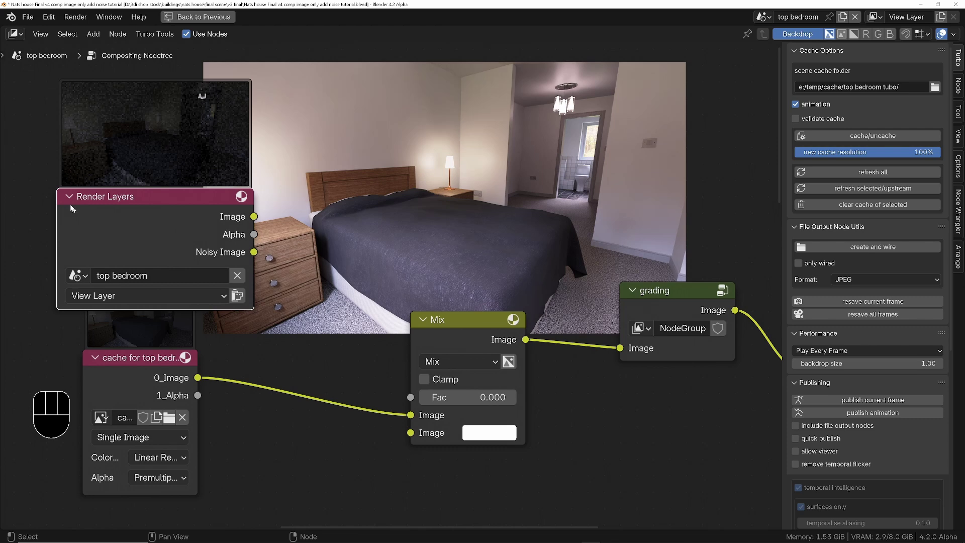
Add a Texture node using the Noise texture and link its Color into the Mix node's second image.
left_click(299, 463)
key("shift+a")
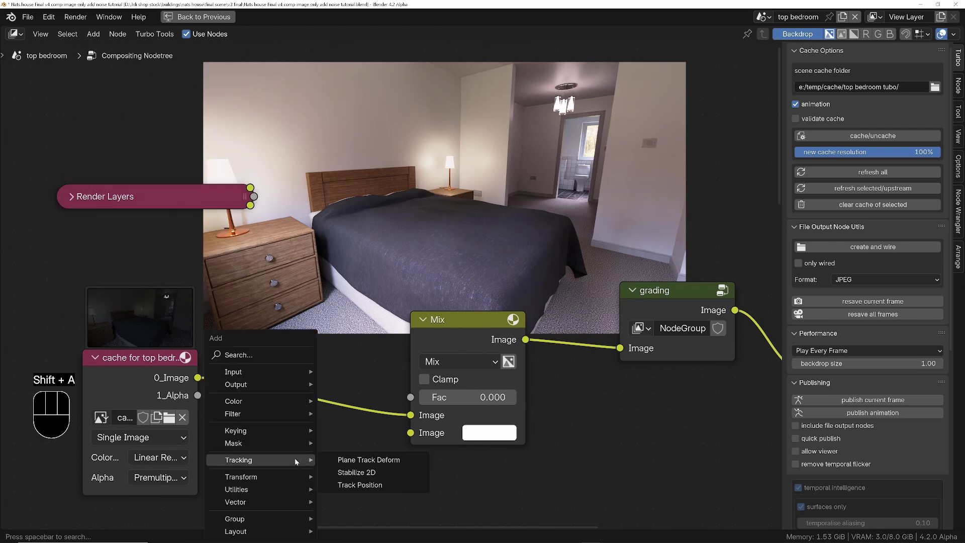
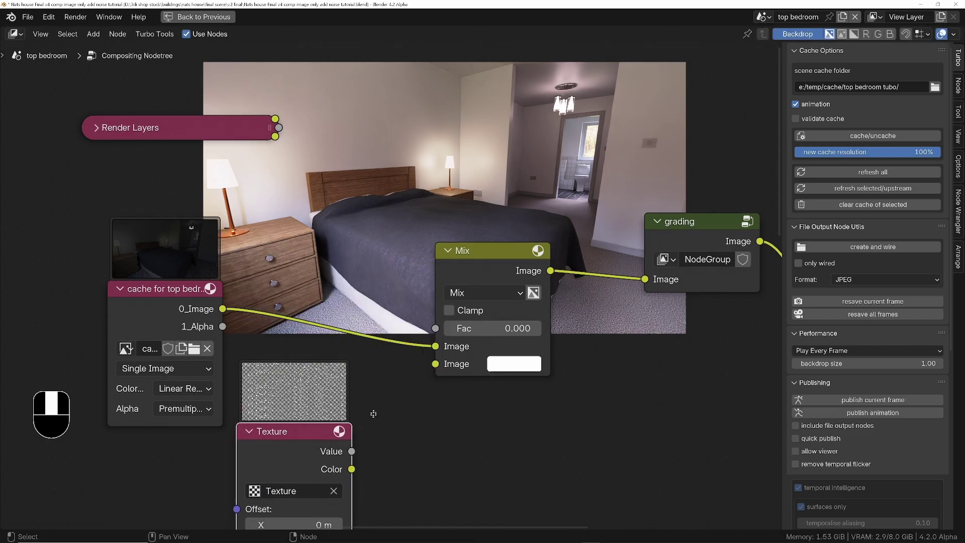
middle_click(410, 381)
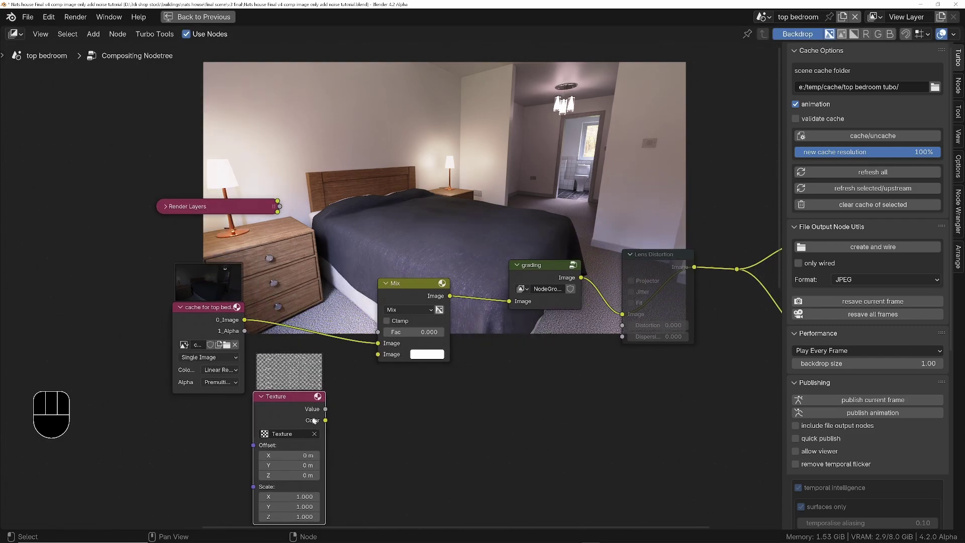
left_click(327, 422)
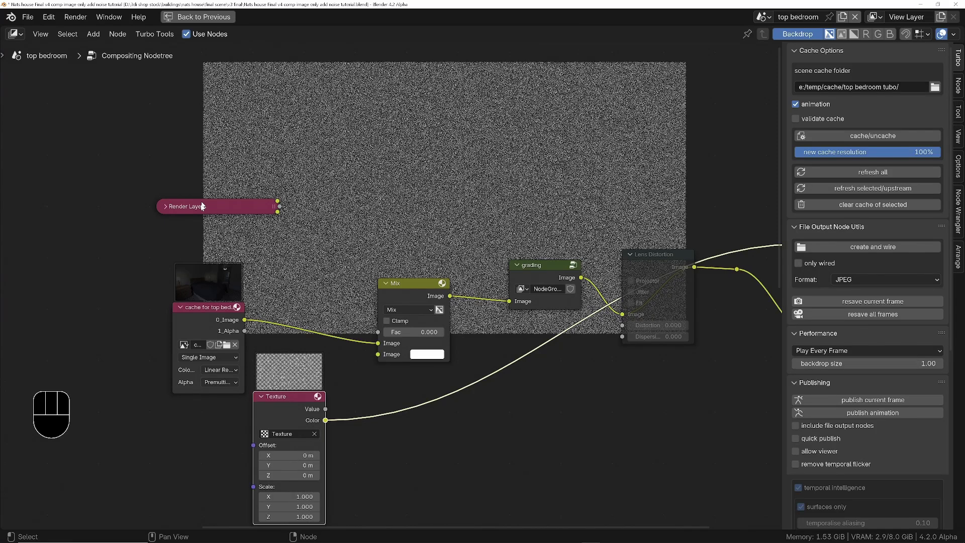
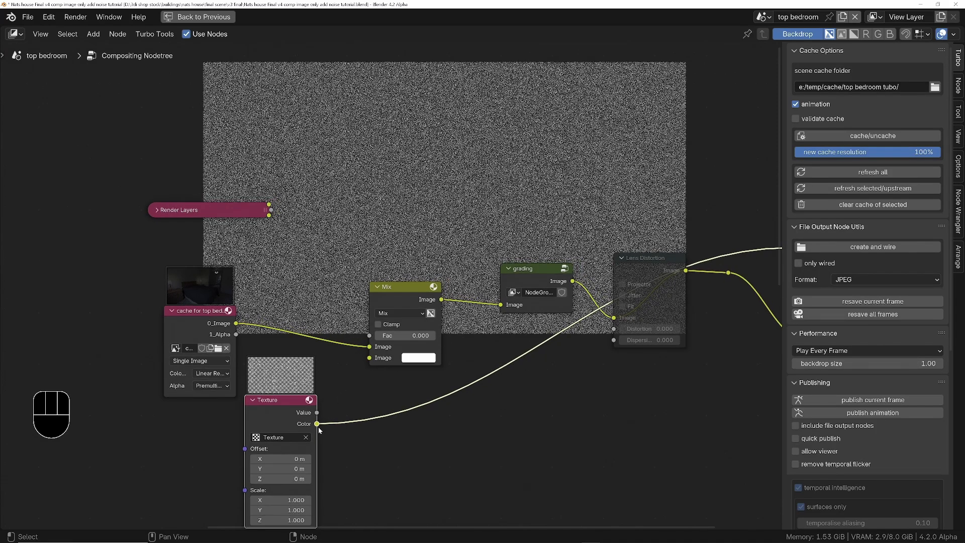
left_click_drag(319, 424, 385, 340)
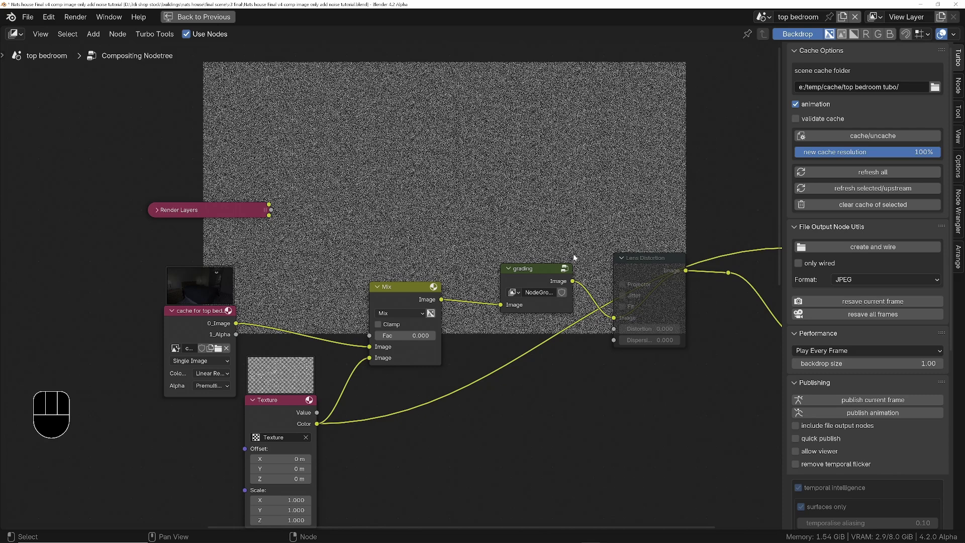
Set the Mix blend to Darken at factor 0.154 and preview the darkened backdrop.
middle_click(690, 270)
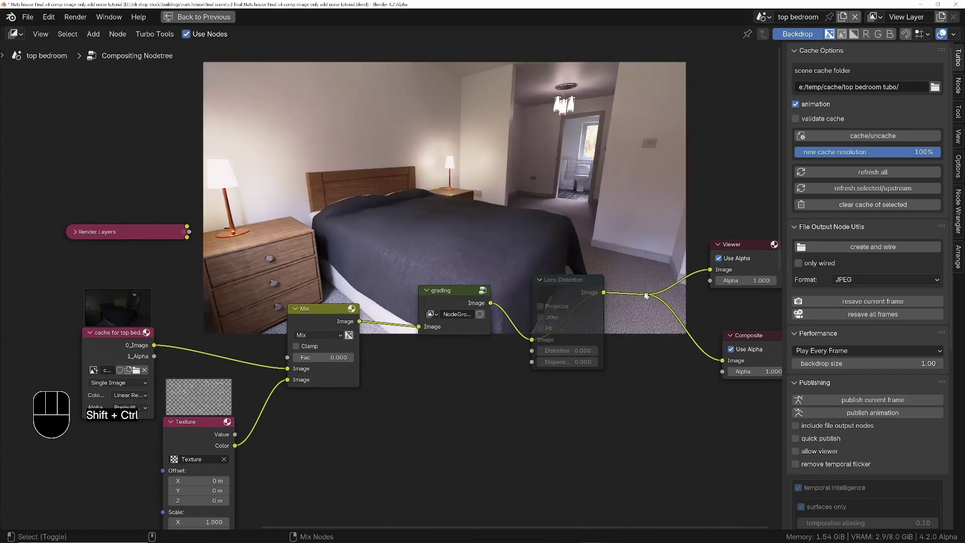
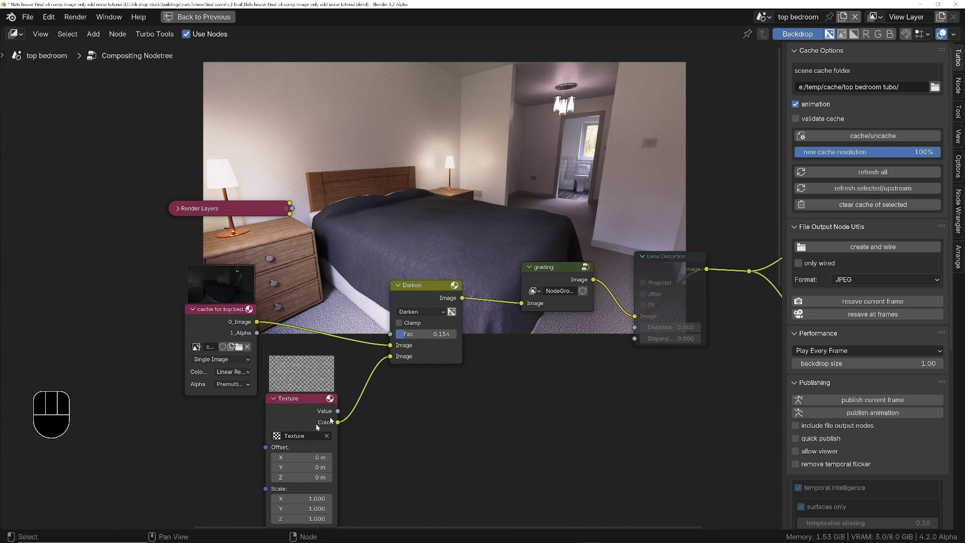
left_click(307, 401)
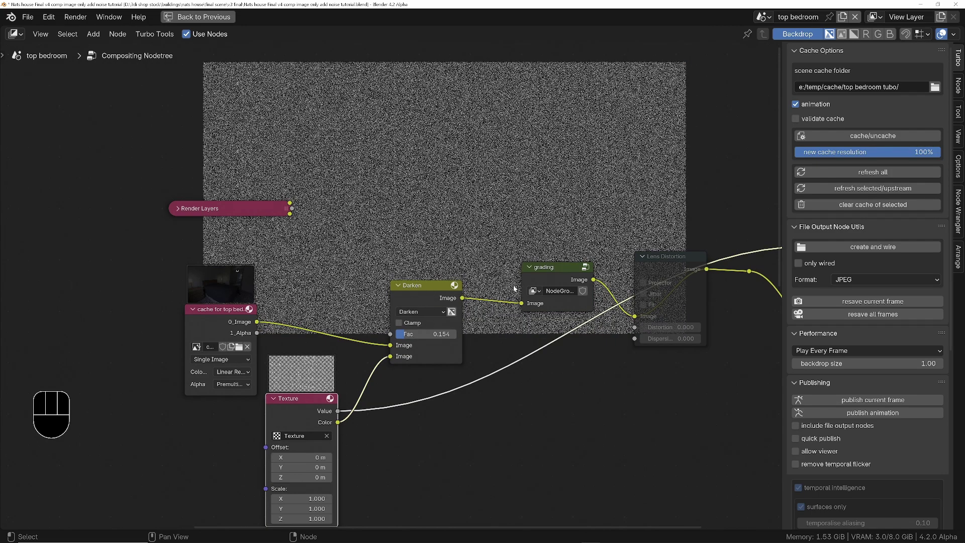
left_click(753, 272)
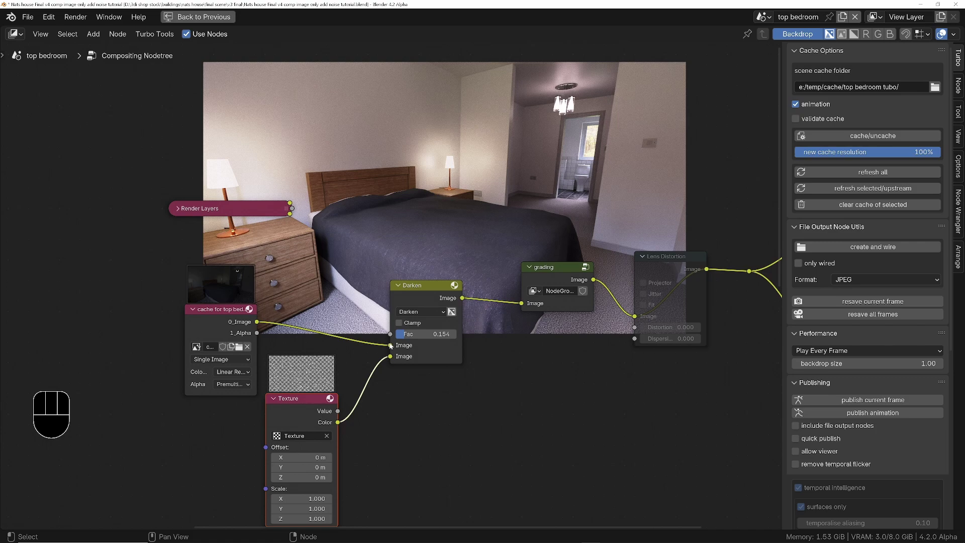
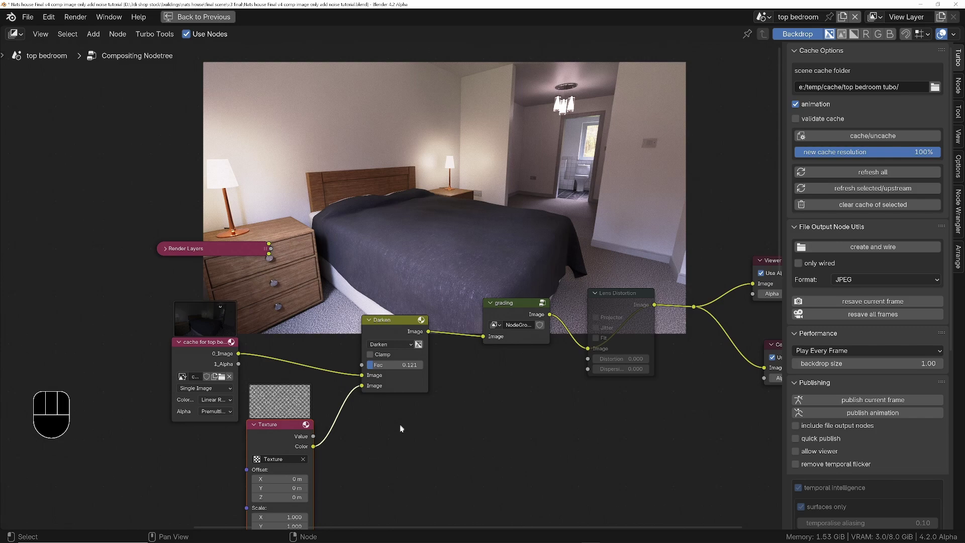
Lower the Darken factor to 0.121 and tick the Diffuse Indirect light pass in View Layer properties.
middle_click(403, 447)
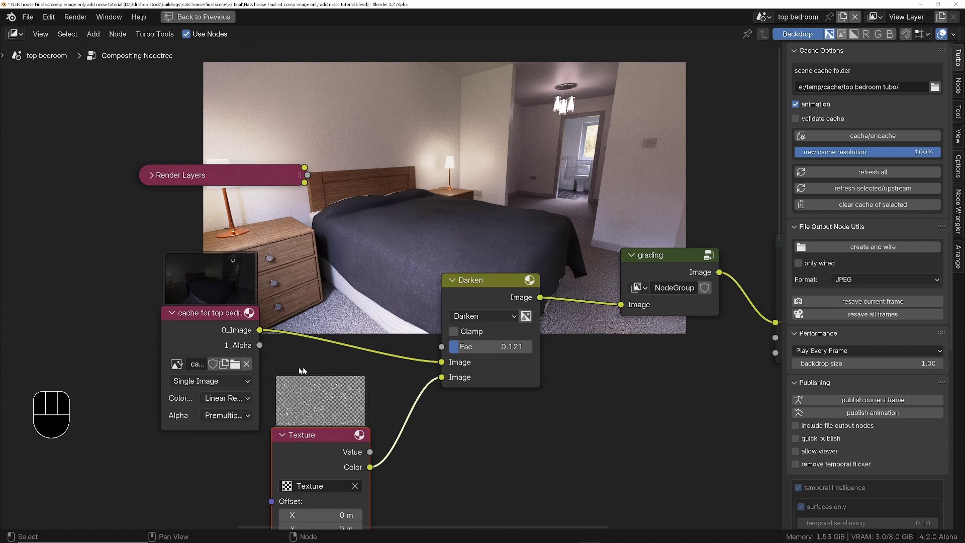
middle_click(539, 393)
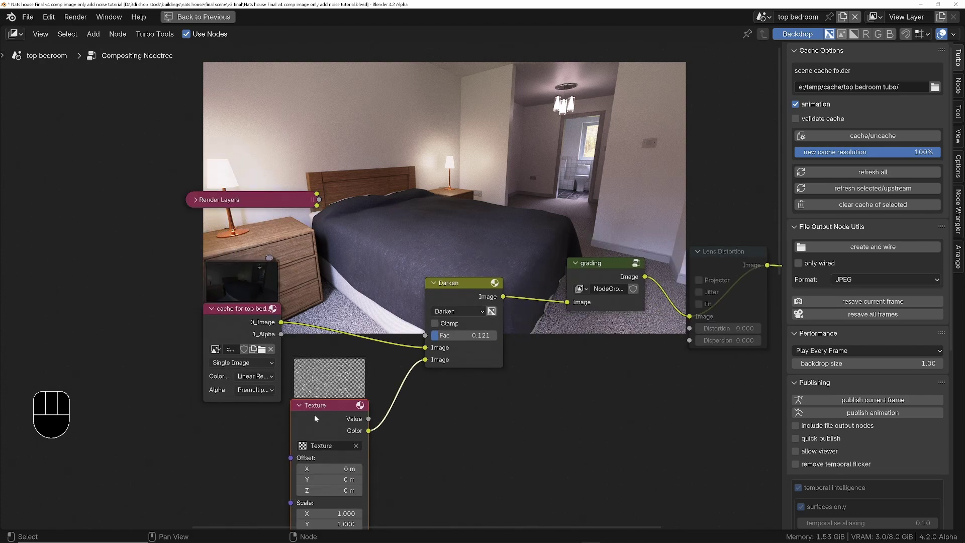
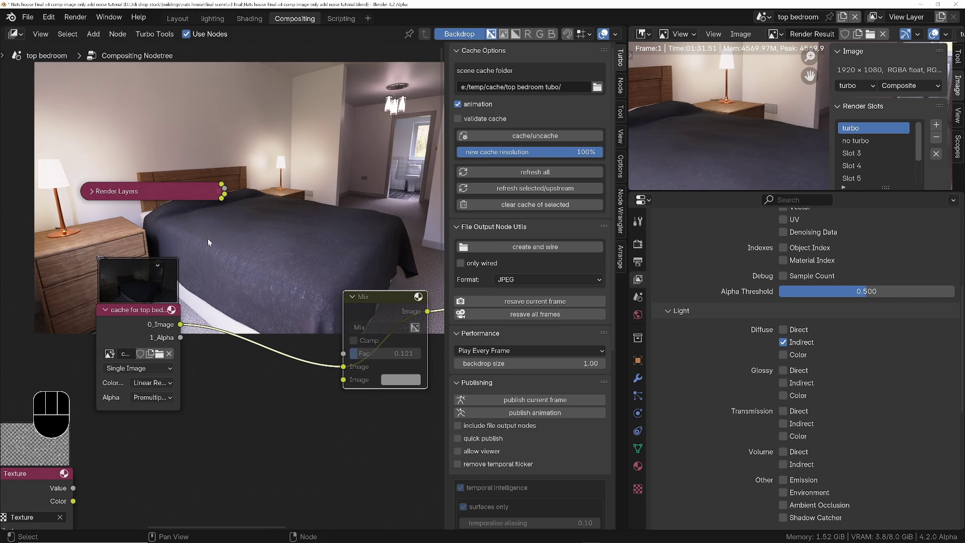
Expand the Render Layers node outputs and switch render denoising off in Sampling.
left_click(93, 191)
left_click(121, 202)
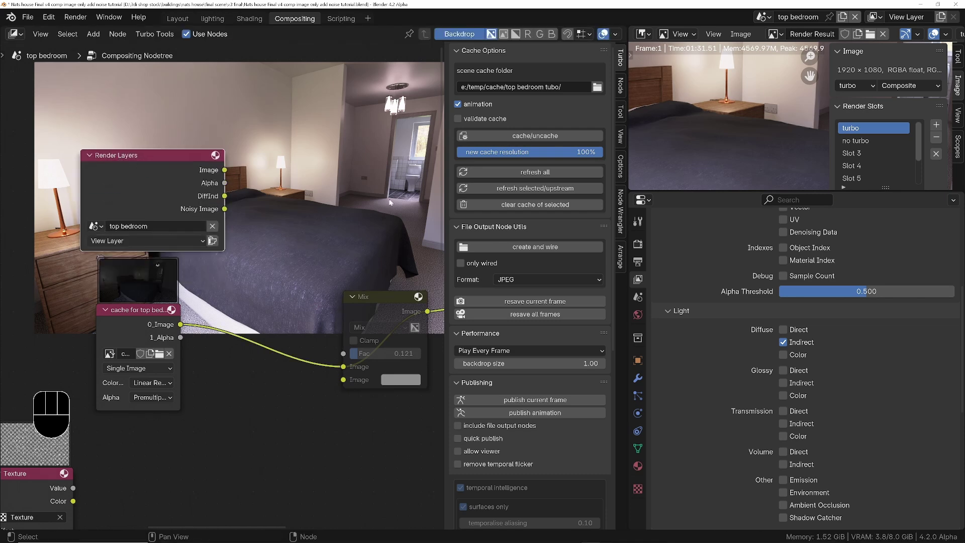
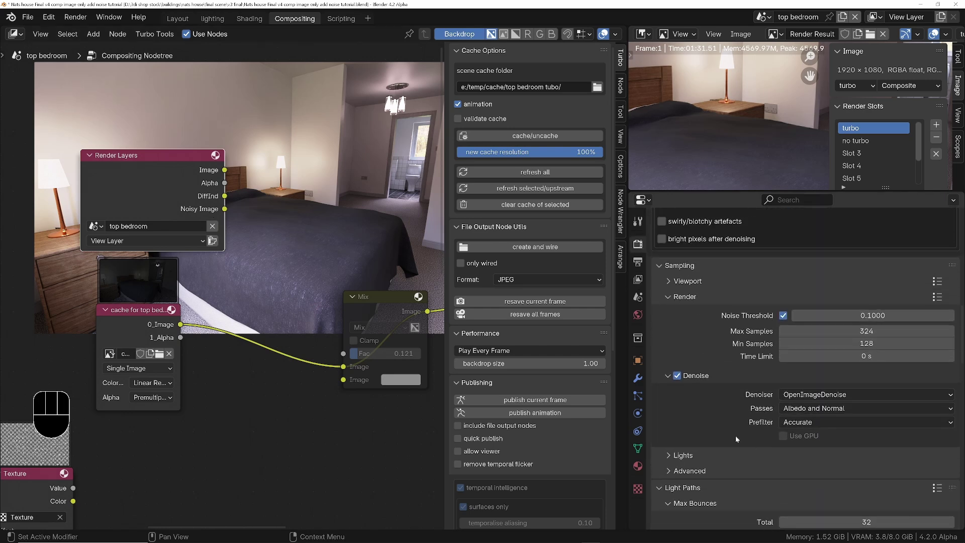
left_click(682, 380)
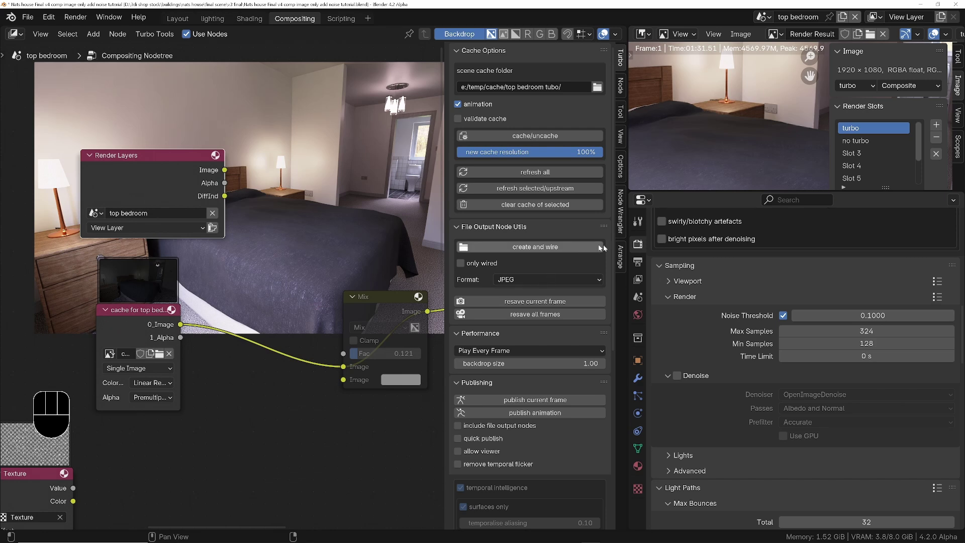
Add a light group named my_noisy in View Layer properties, exposing Combined_my_noisy on Render Layers.
left_click(645, 281)
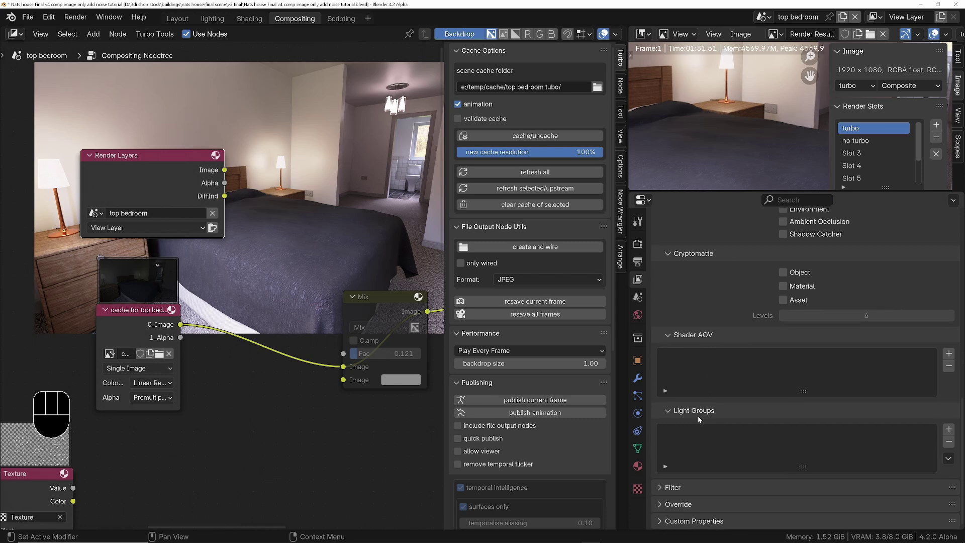
left_click(953, 430)
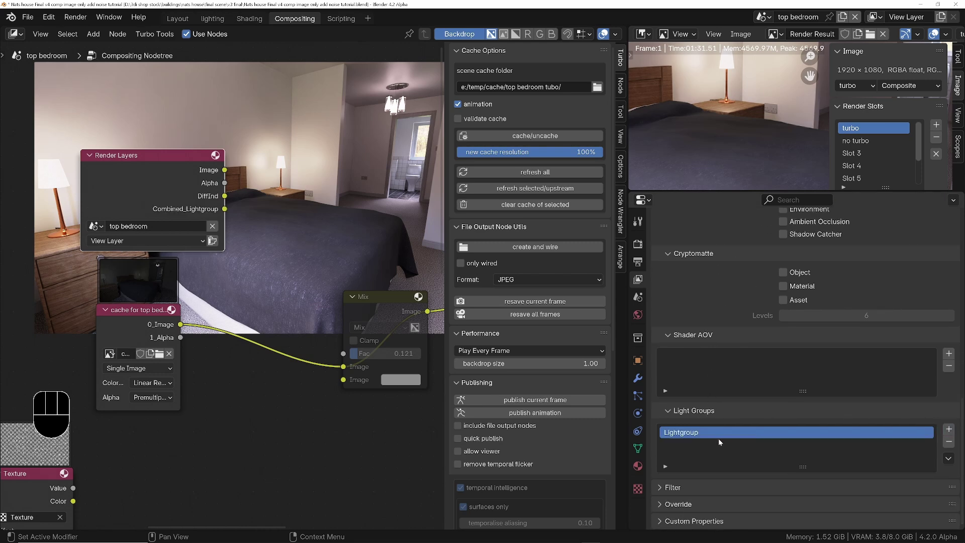
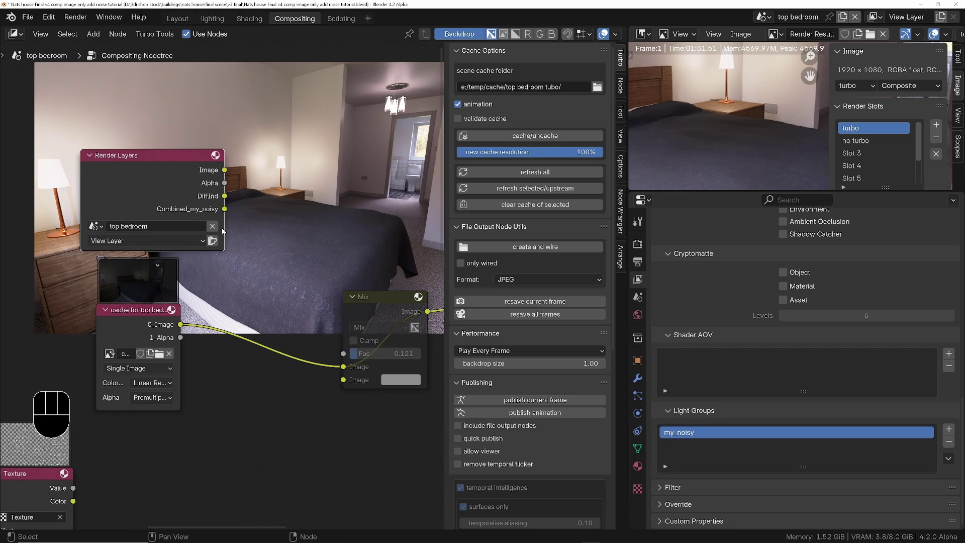
middle_click(269, 258)
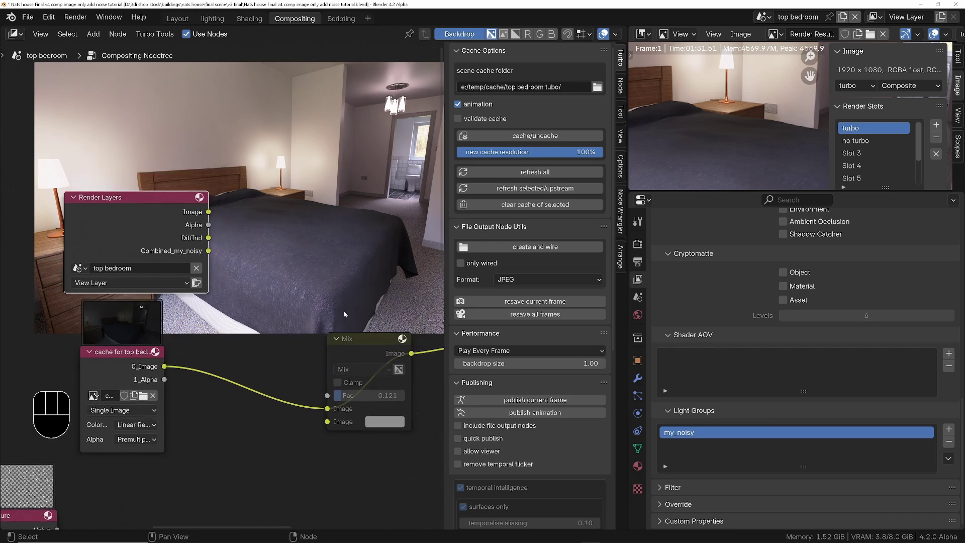
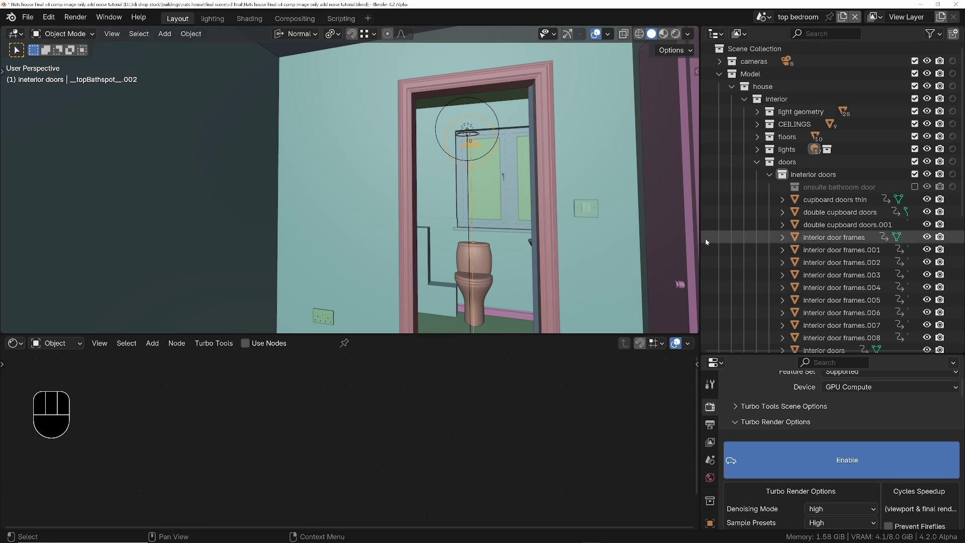
Bring up Select Linked for the active topBathspot light to pick Object Data.
key("shift+l")
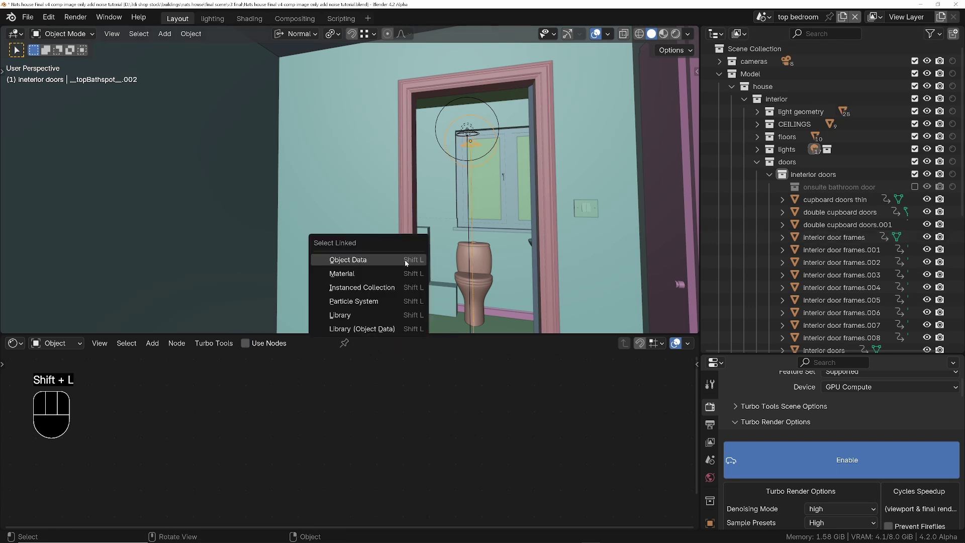
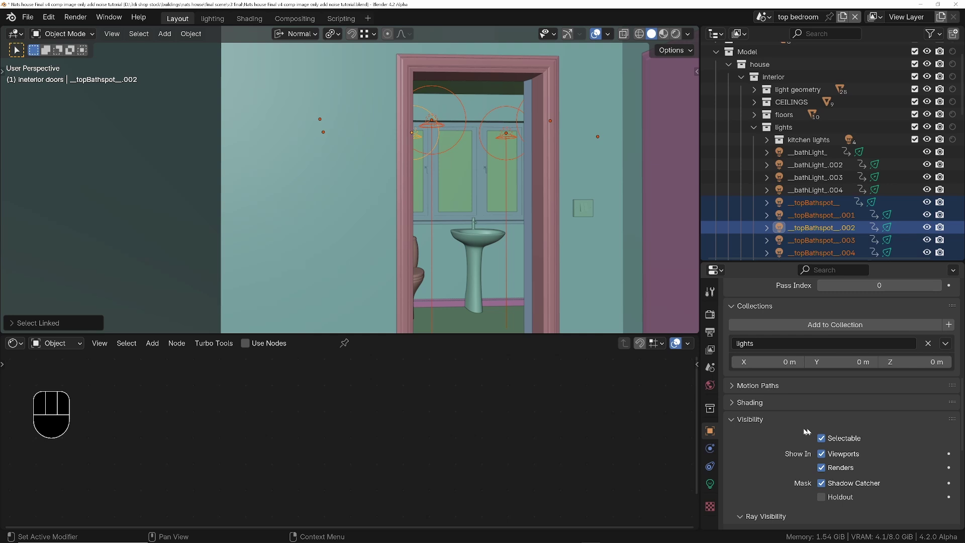
Set the linked bathroom spotlights' Shading > Light Group to my_noisy and check one spot.
left_click(756, 406)
middle_click(765, 492)
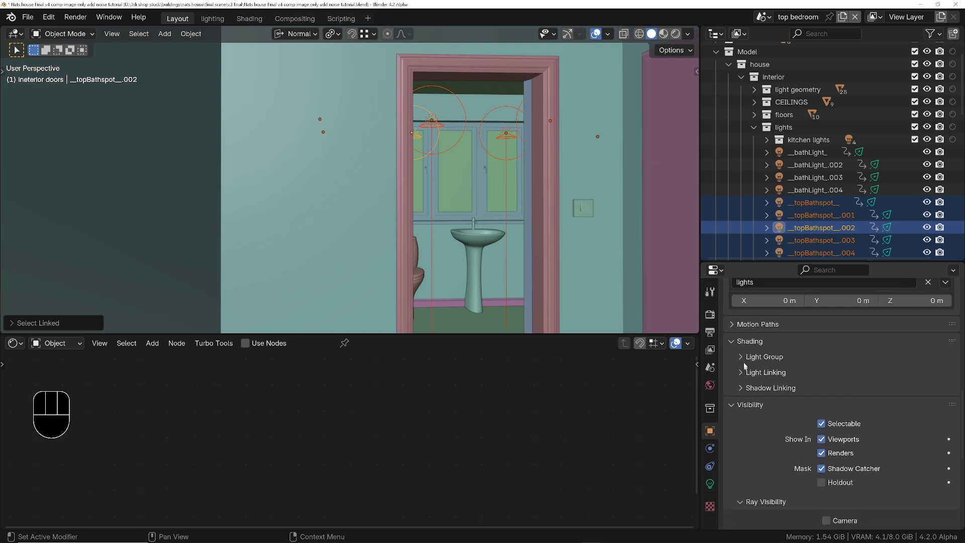
left_click(745, 358)
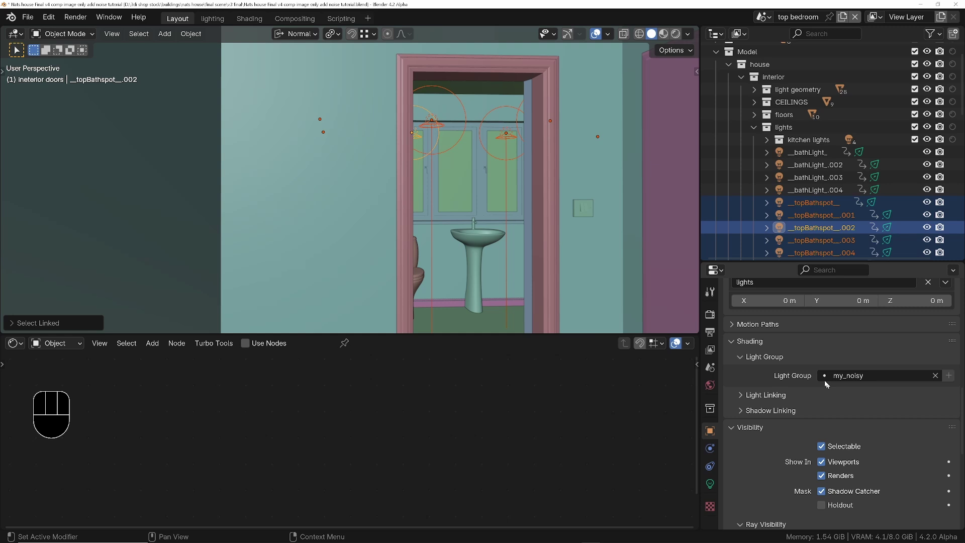
left_click(825, 229)
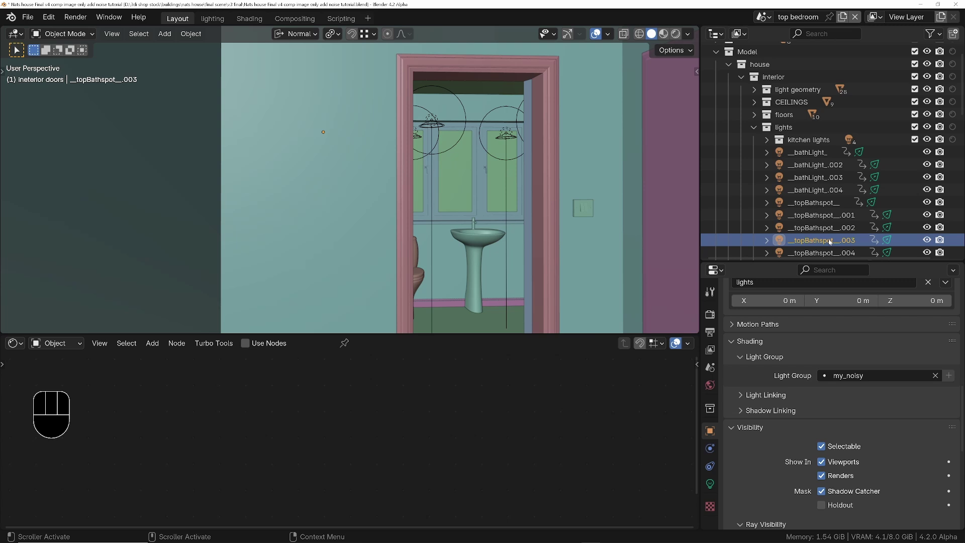
Verify the remaining bathroom spots show my_noisy, then look up at the ceiling light.
left_click(828, 233)
left_click(827, 215)
left_click(825, 203)
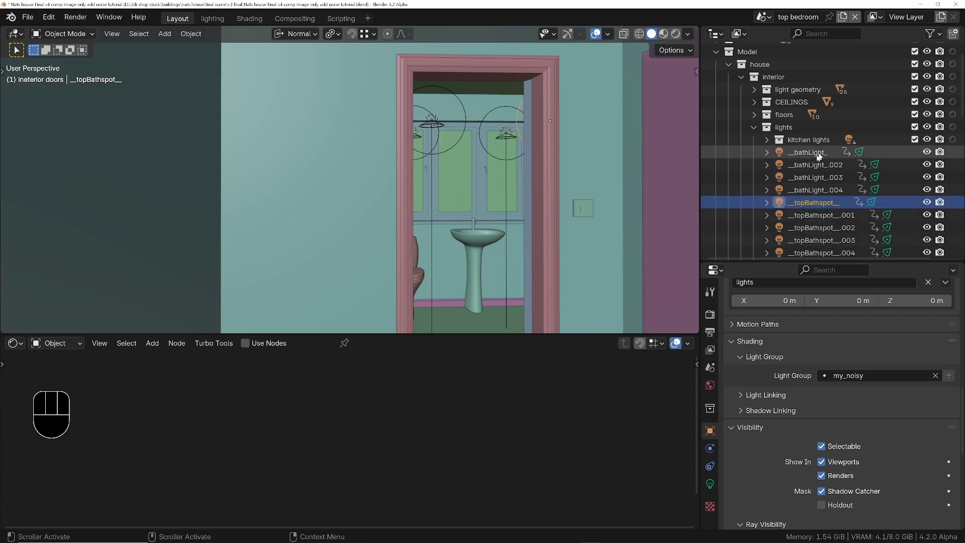
left_click_drag(475, 149, 500, 172)
middle_click(474, 181)
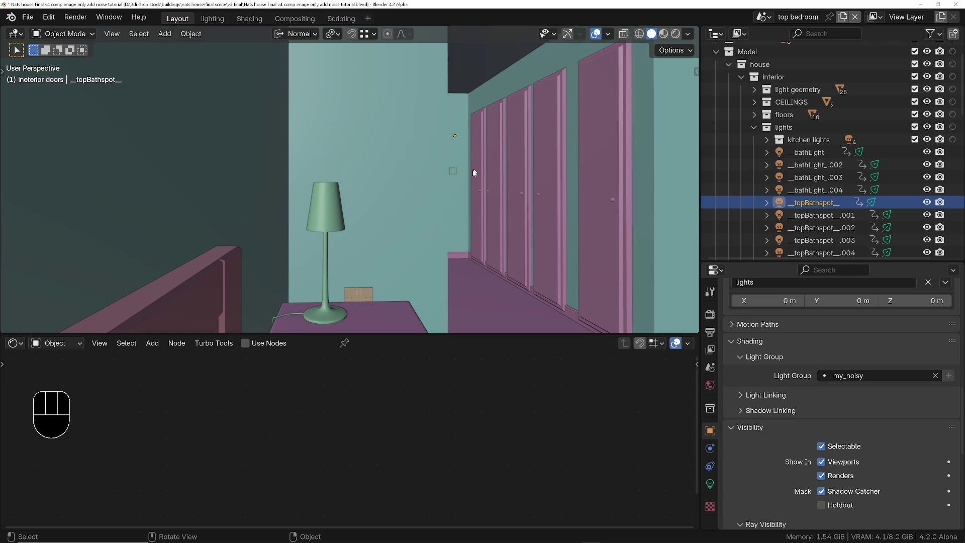
middle_click(464, 179)
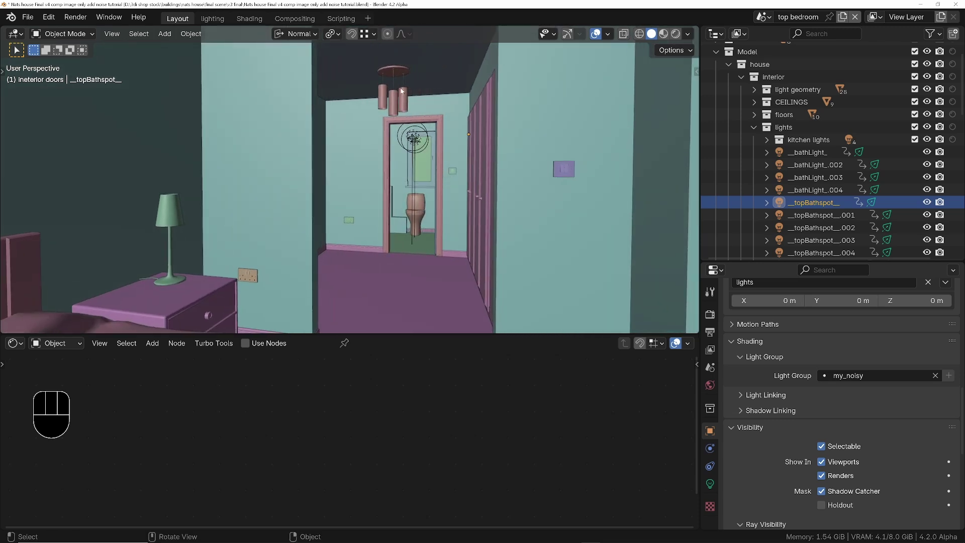
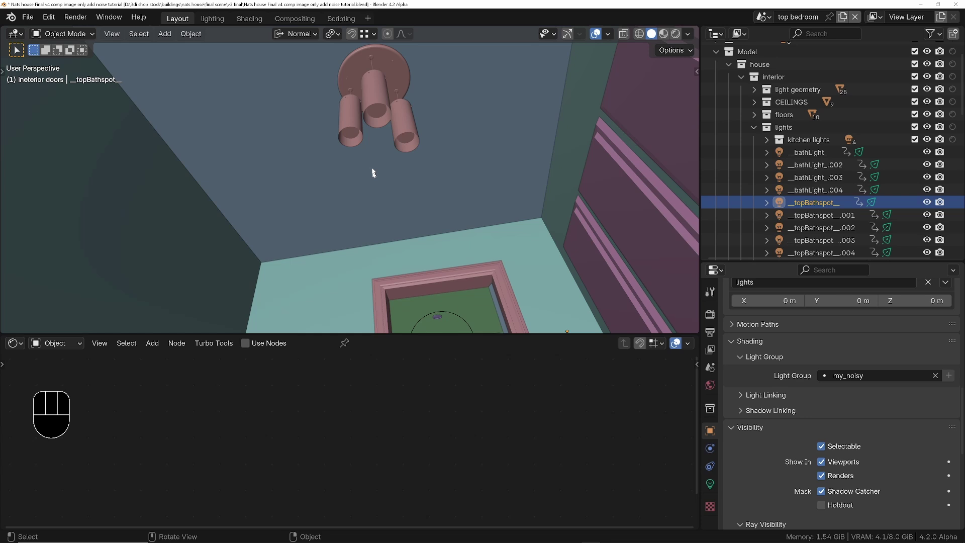
Select the 3 tier ceiling light, check its bulb material and set its Light Group to my_noisy.
left_click(379, 114)
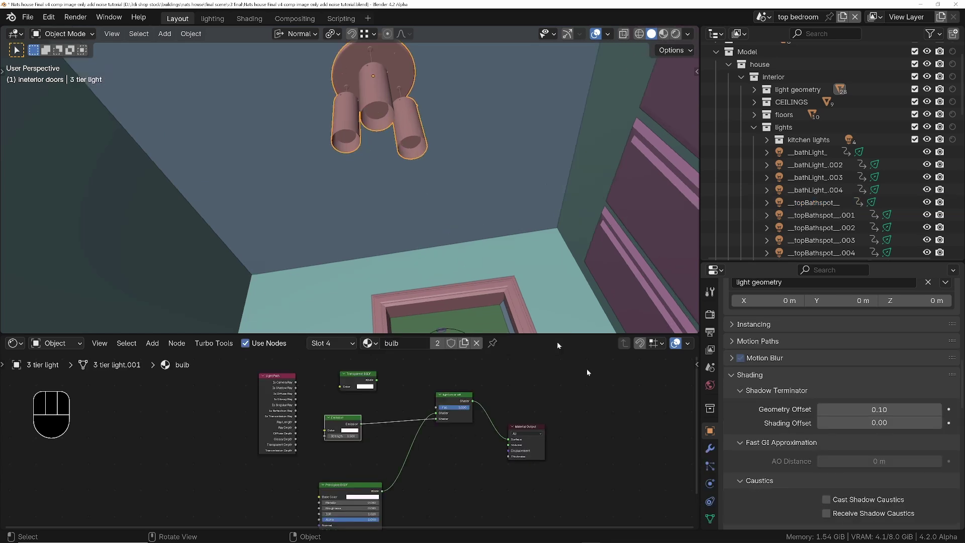
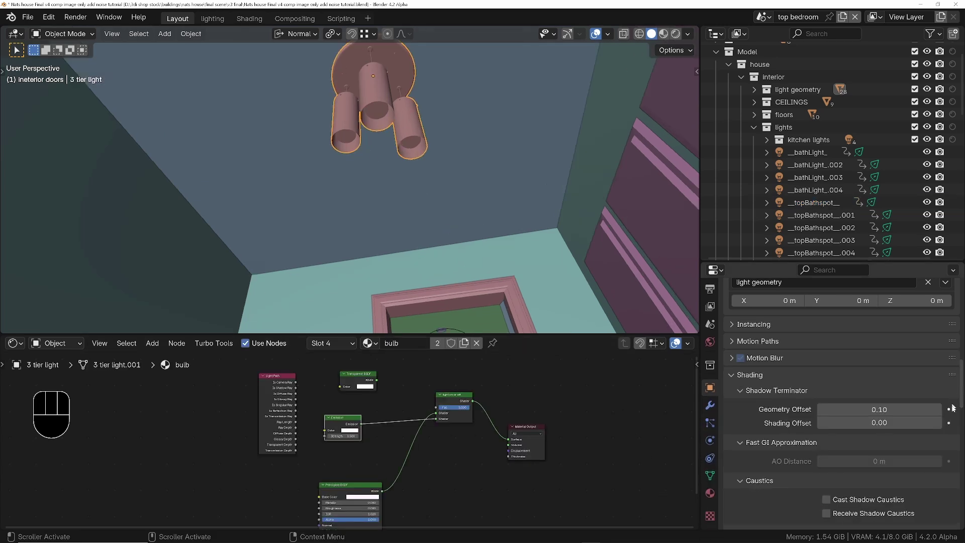
left_click(716, 492)
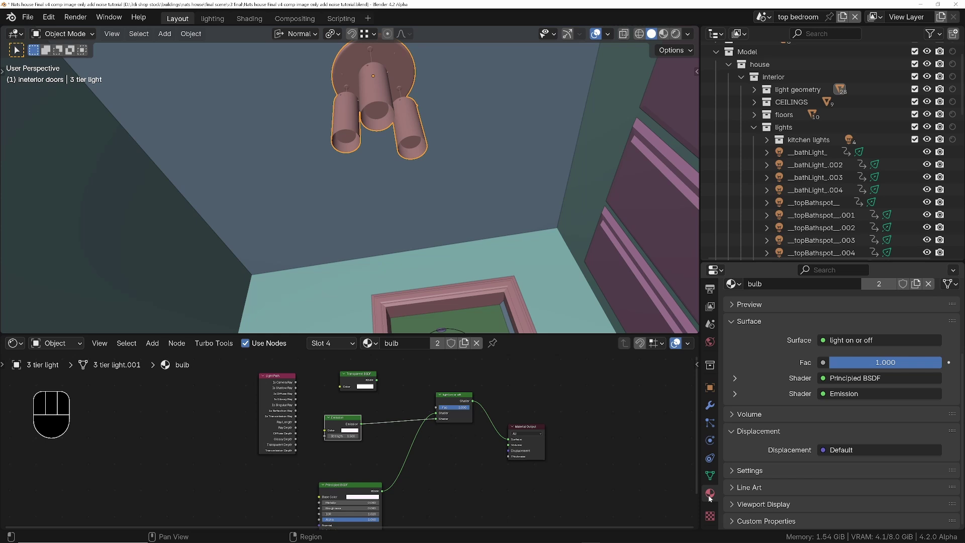
middle_click(733, 353)
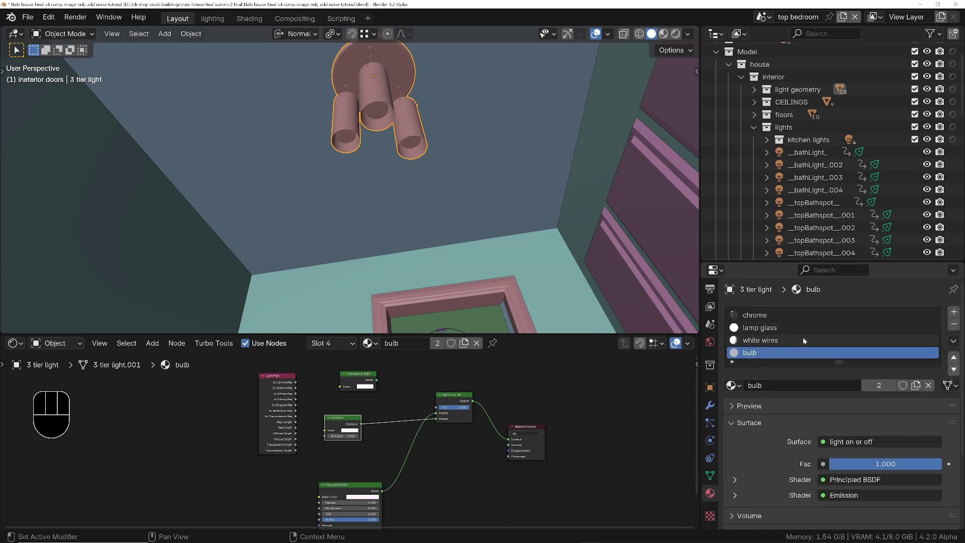
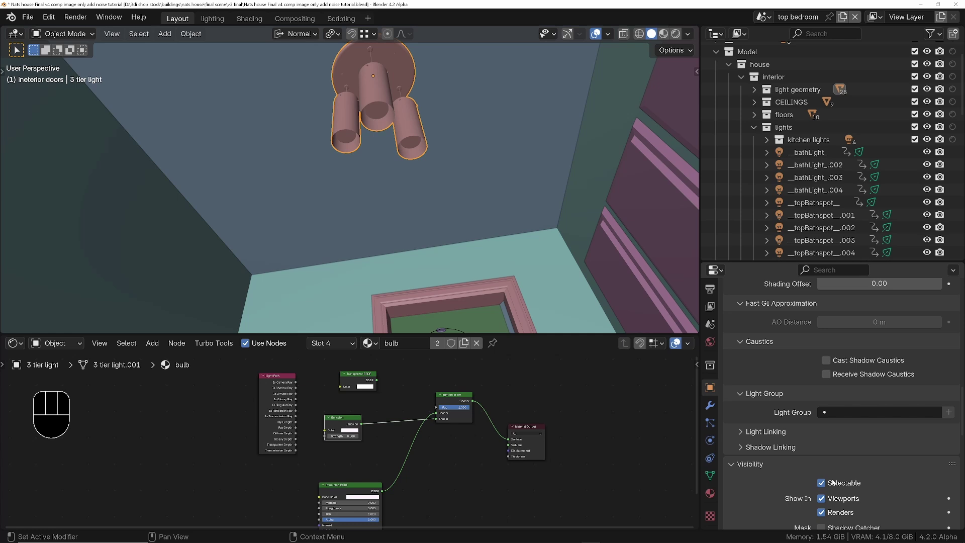
middle_click(776, 395)
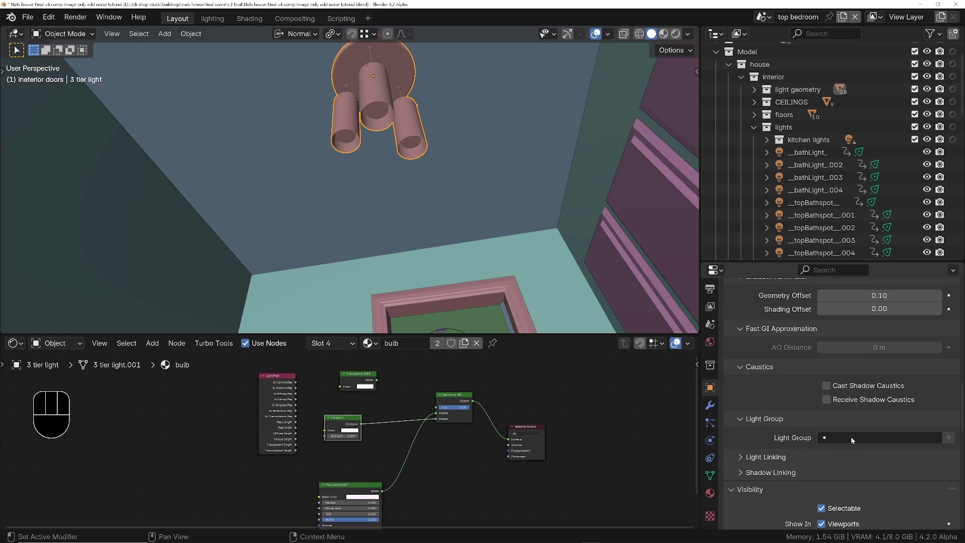
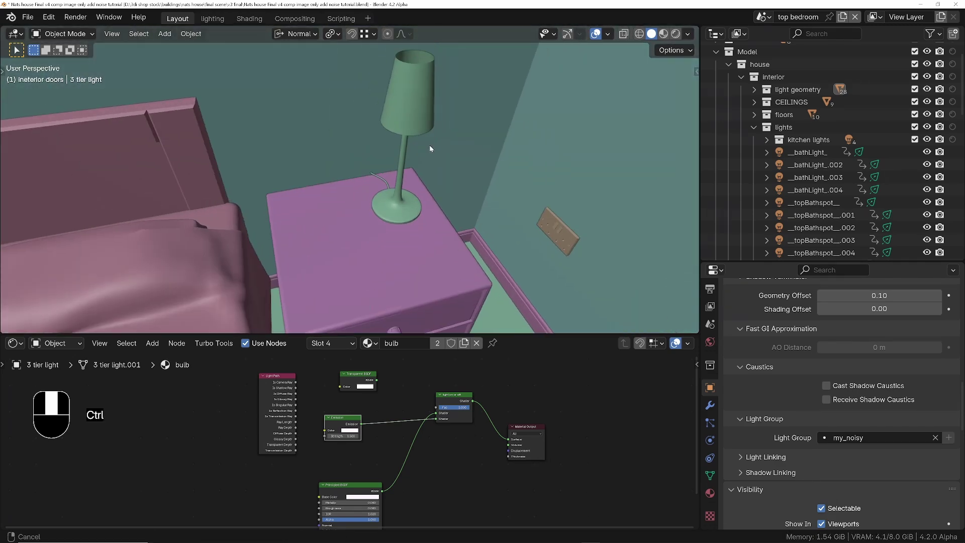
Select bedside lamp .002 and assign its bulb object to the my_noisy light group.
left_click_drag(462, 145, 494, 184)
middle_click(492, 184)
middle_click(498, 192)
left_click(473, 213)
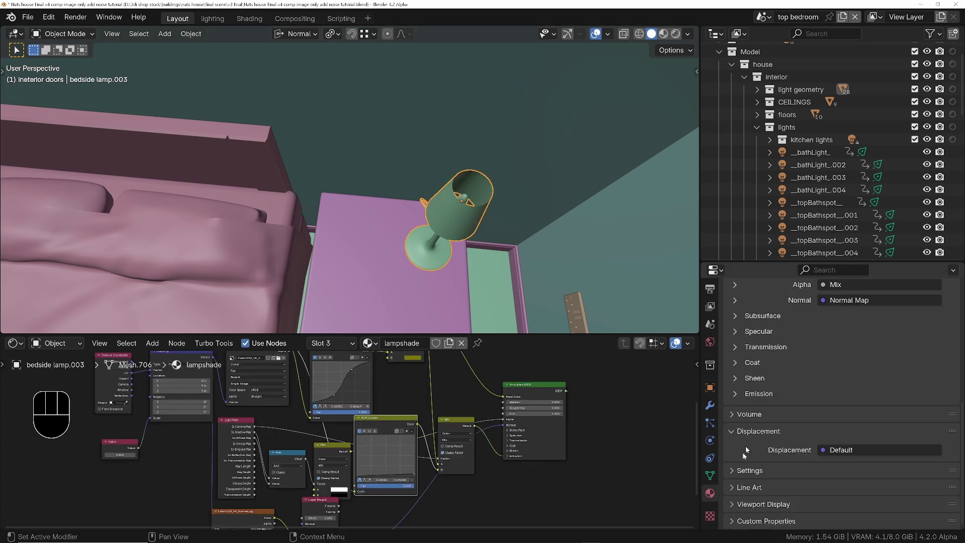
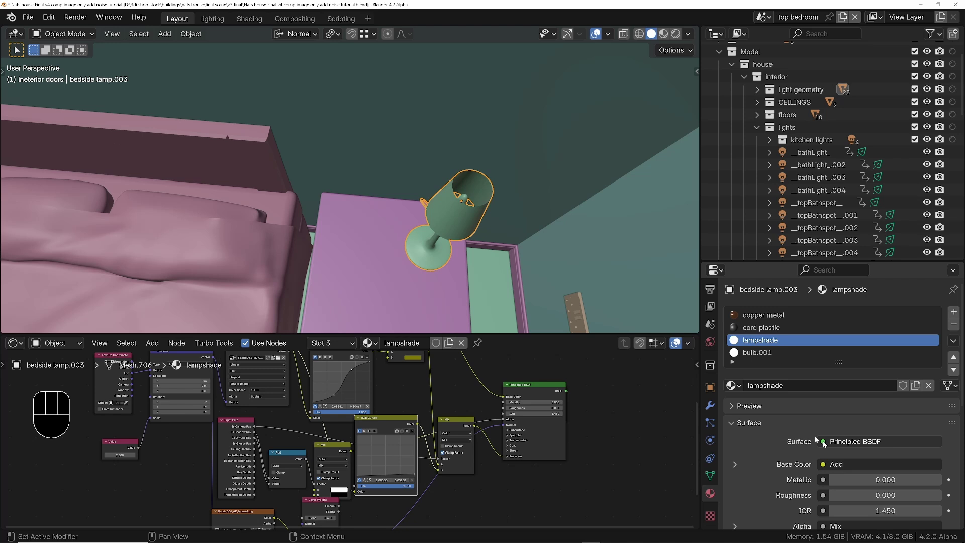
Check that bedside lamp .003 across the bed also shows the my_noisy group.
middle_click(465, 226)
middle_click(274, 246)
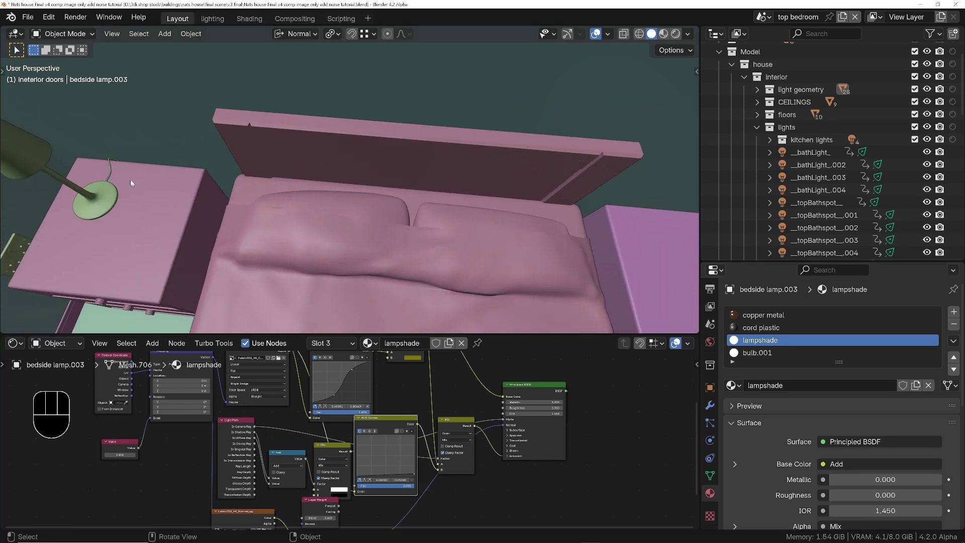
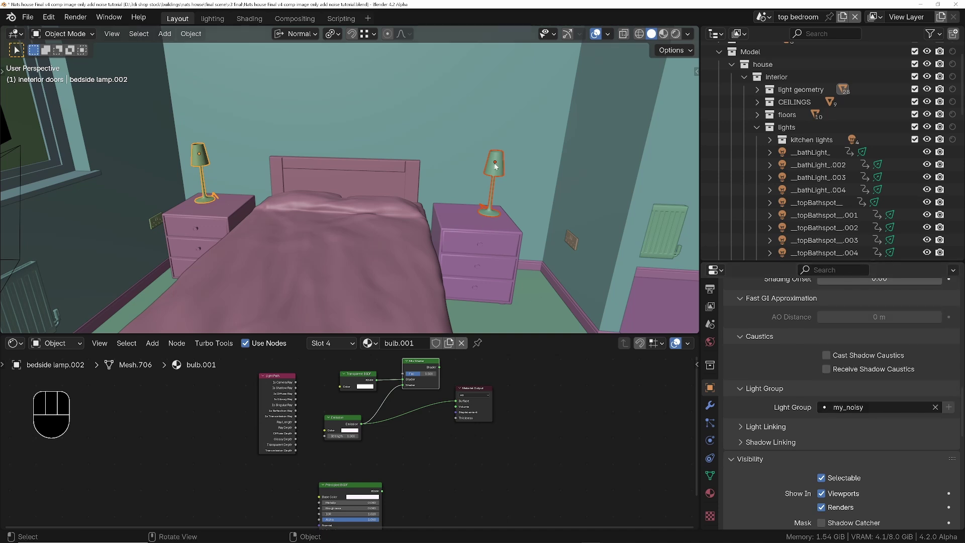
left_click(206, 160)
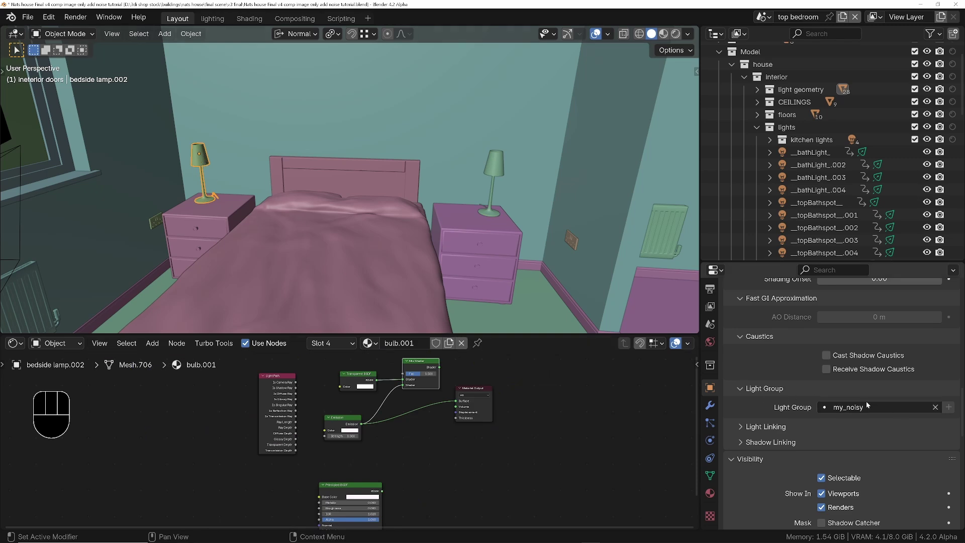
From the camera view, render the bedroom again into the 'turbo with passes' slot.
key("KP_0")
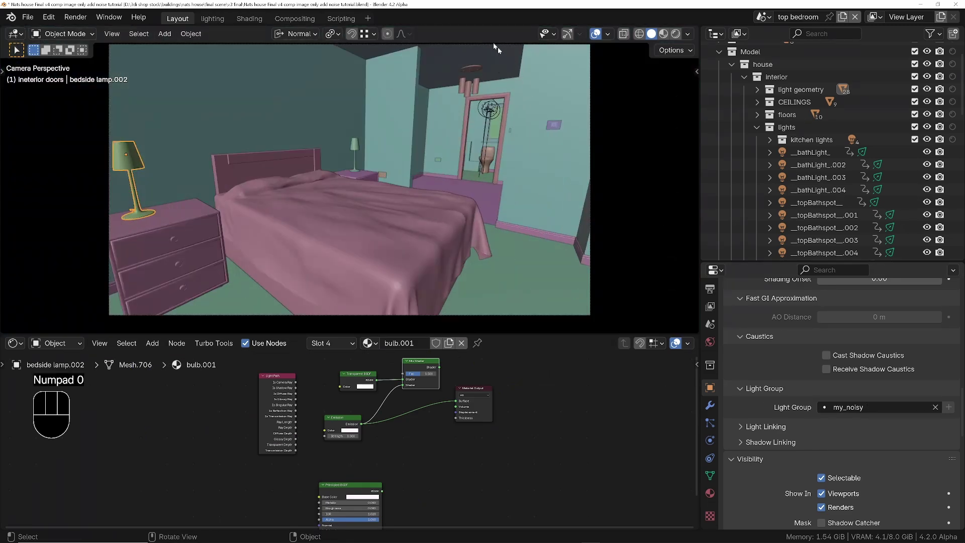
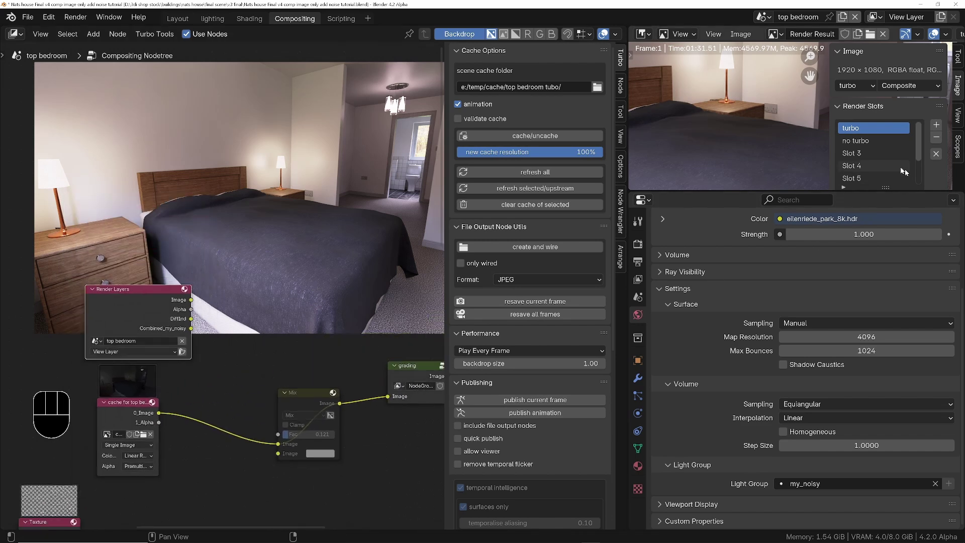
left_click(855, 154)
left_click_drag(855, 154, 855, 154)
key("s")
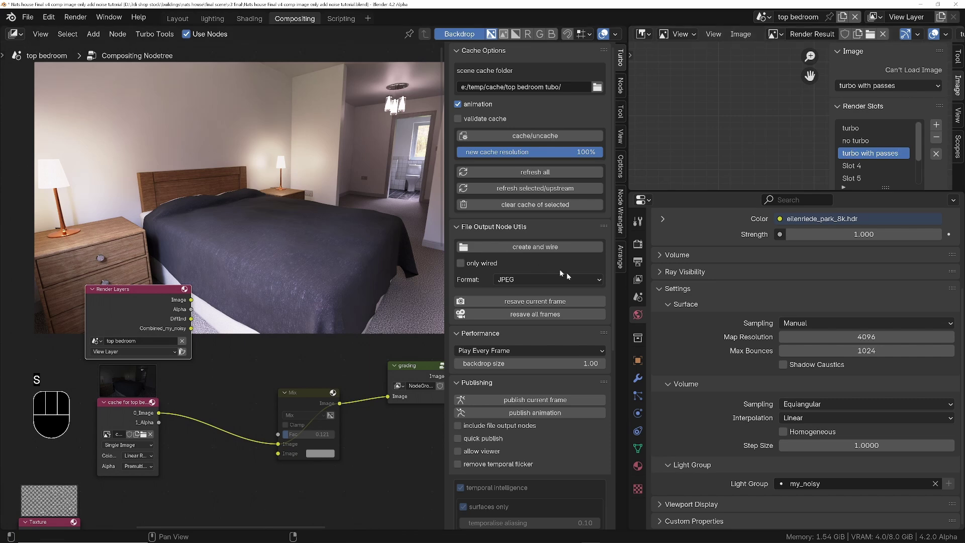
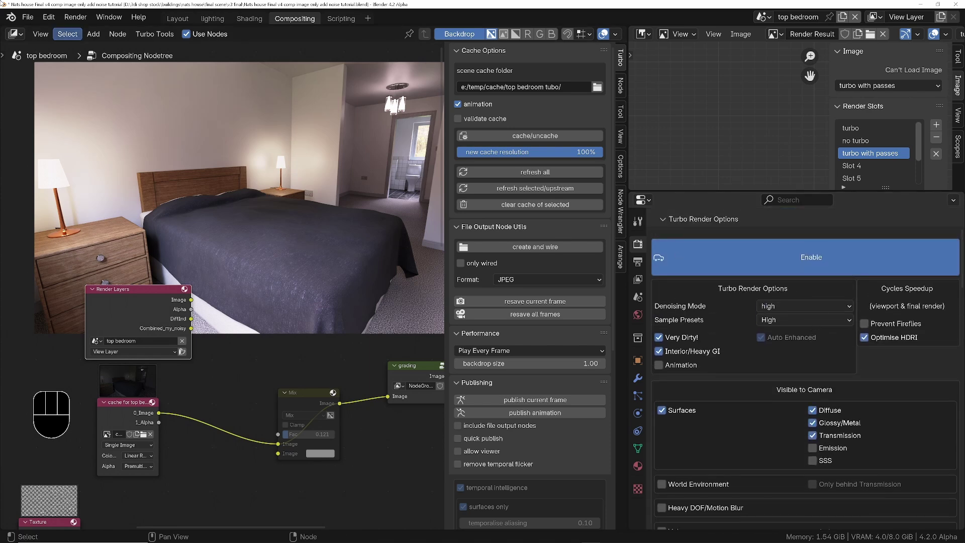
left_click_drag(86, 24, 364, 280)
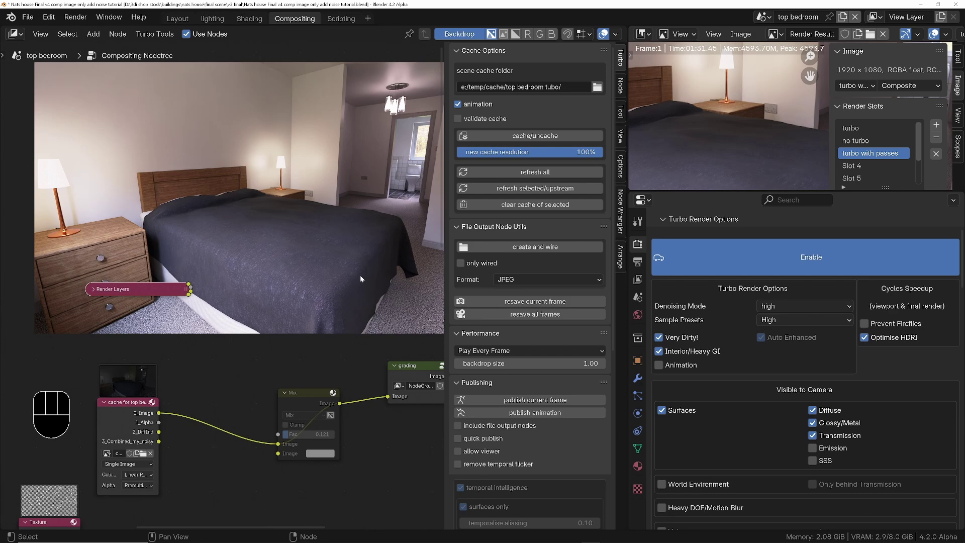
Maximize the node editor and wire the noisy Render Layers output toward the Mix node feeding grading.
middle_click(193, 409)
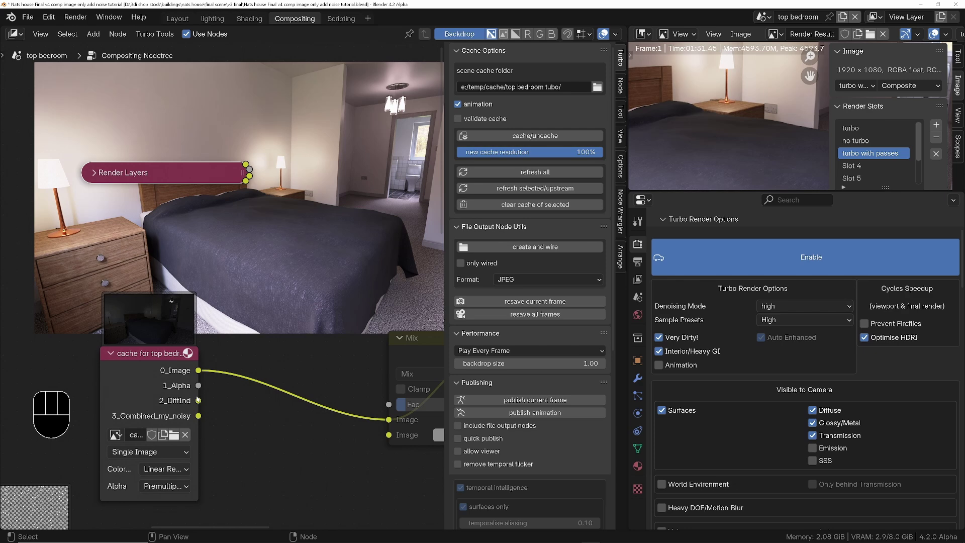
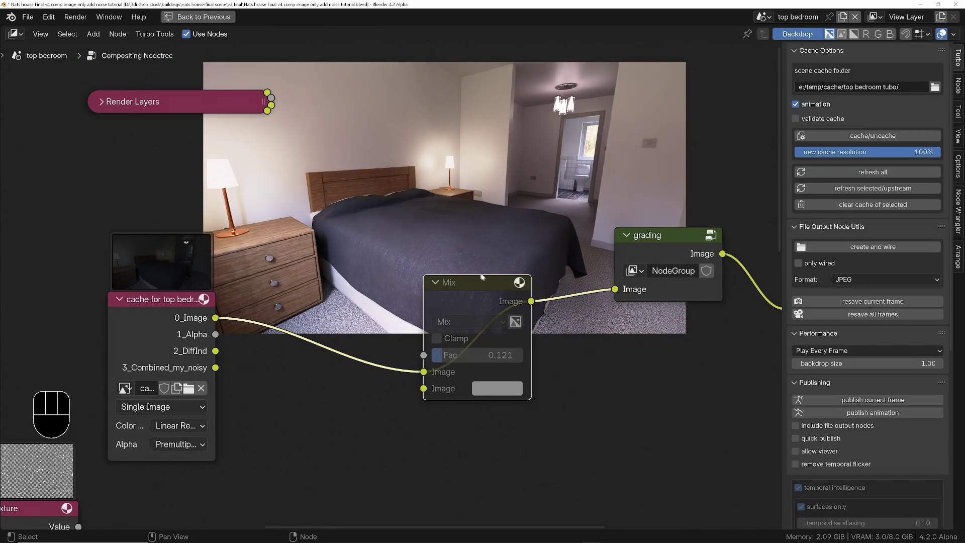
middle_click(486, 279)
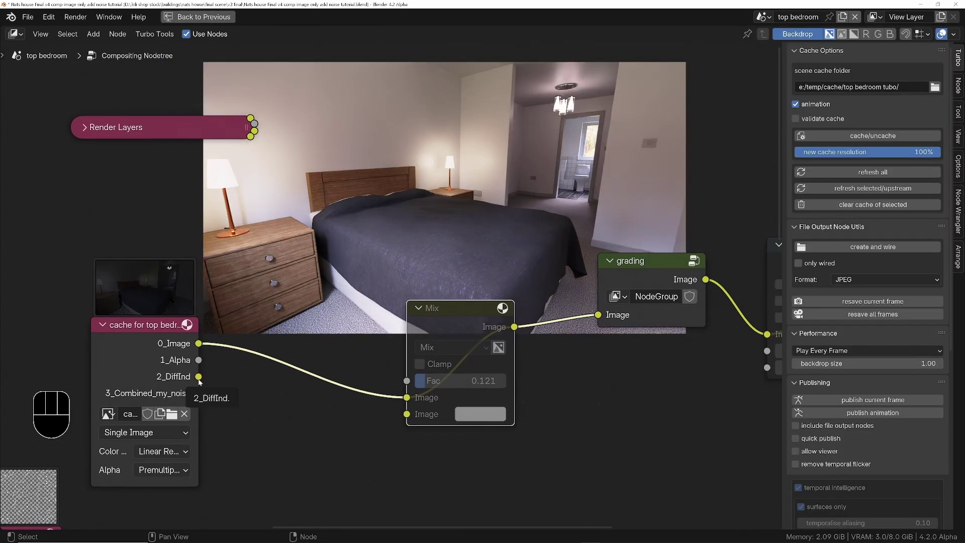
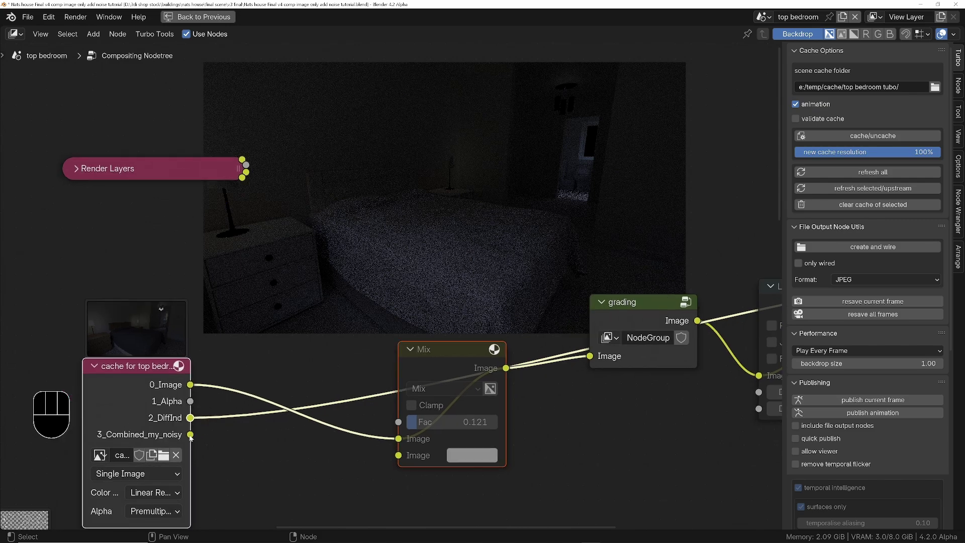
left_click(194, 436)
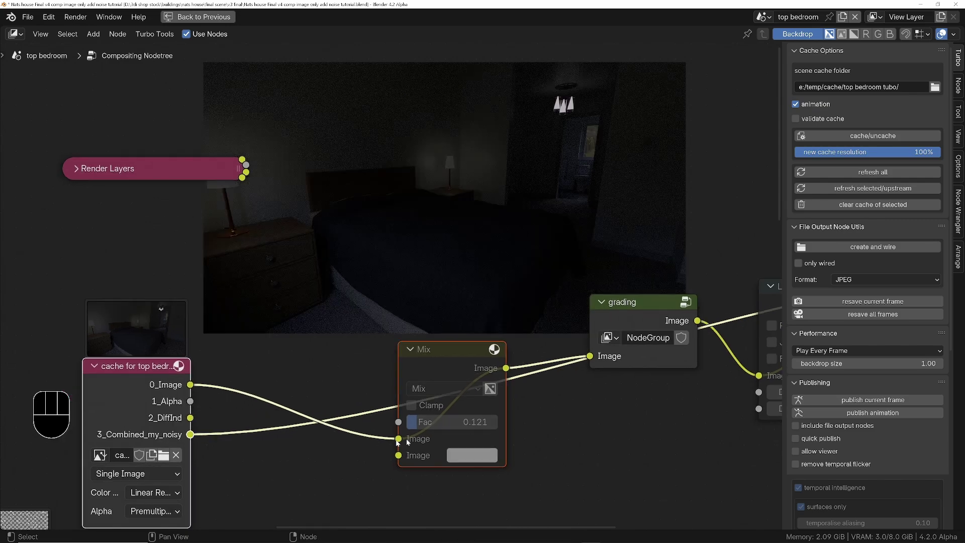
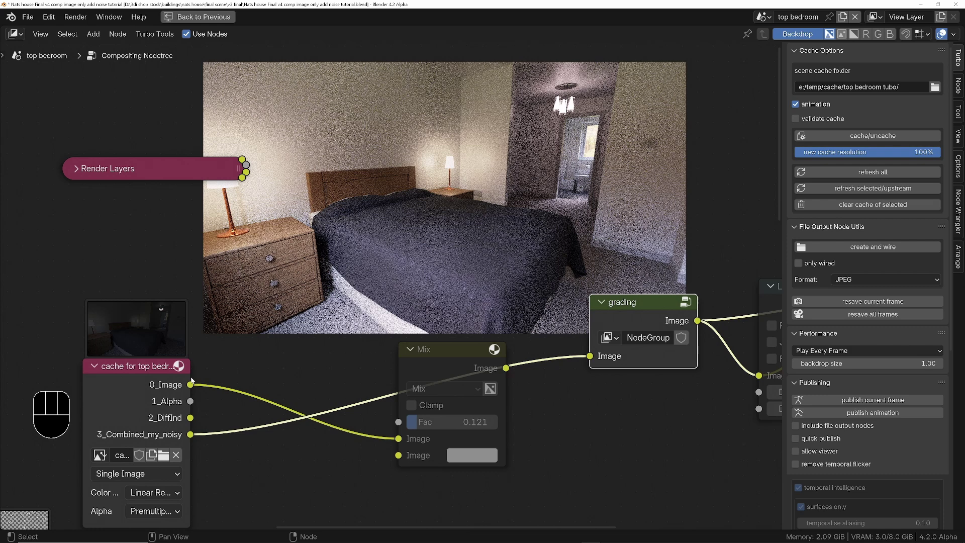
Wire both images into the Mix node, link it to grading, set Darken blending and raise Fac to 0.990.
left_click(193, 383)
left_click_drag(199, 386, 592, 361)
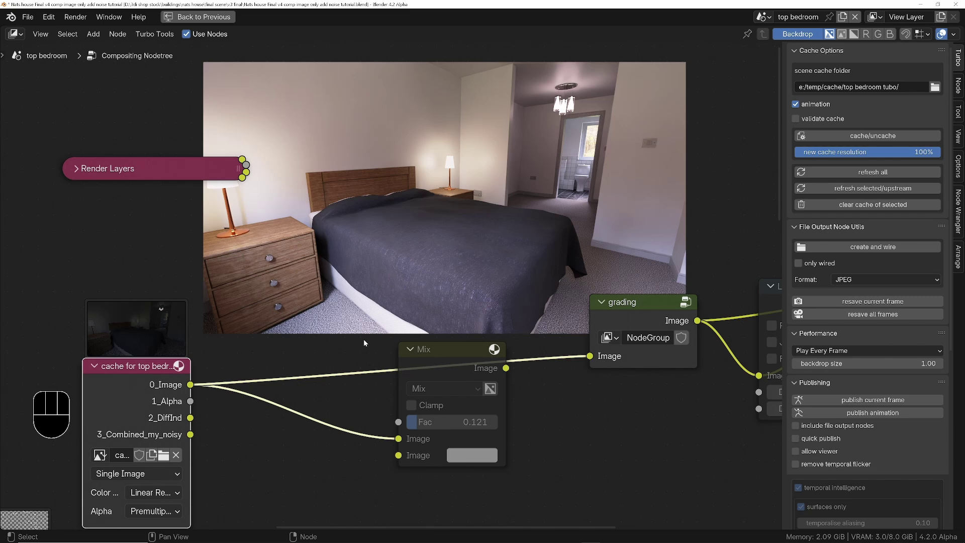
left_click_drag(509, 370, 558, 358)
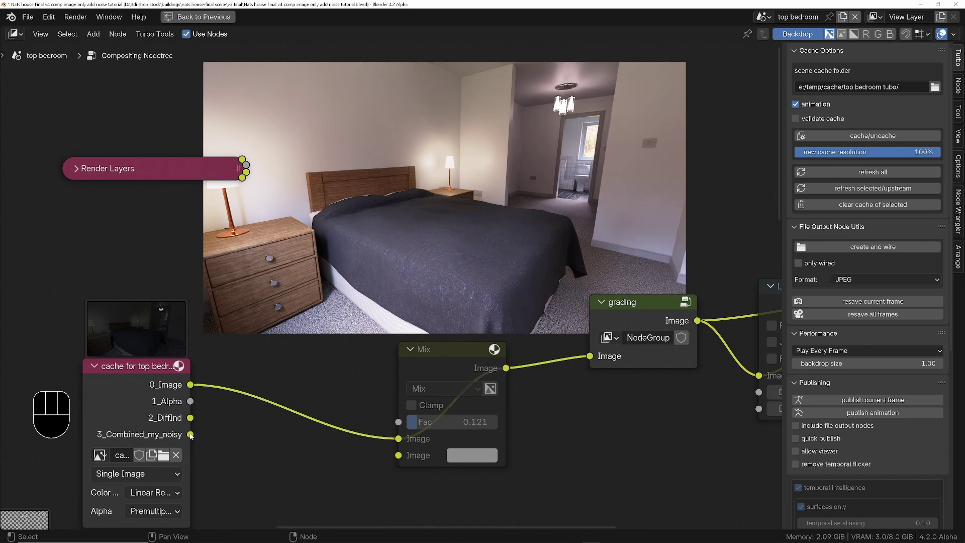
left_click_drag(192, 419, 404, 457)
left_click(449, 352)
key("m")
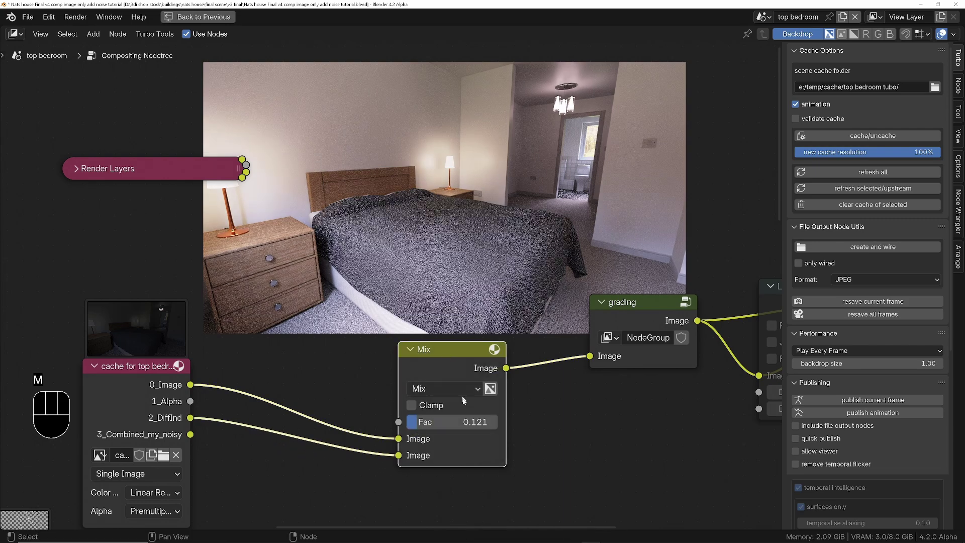
left_click(422, 422)
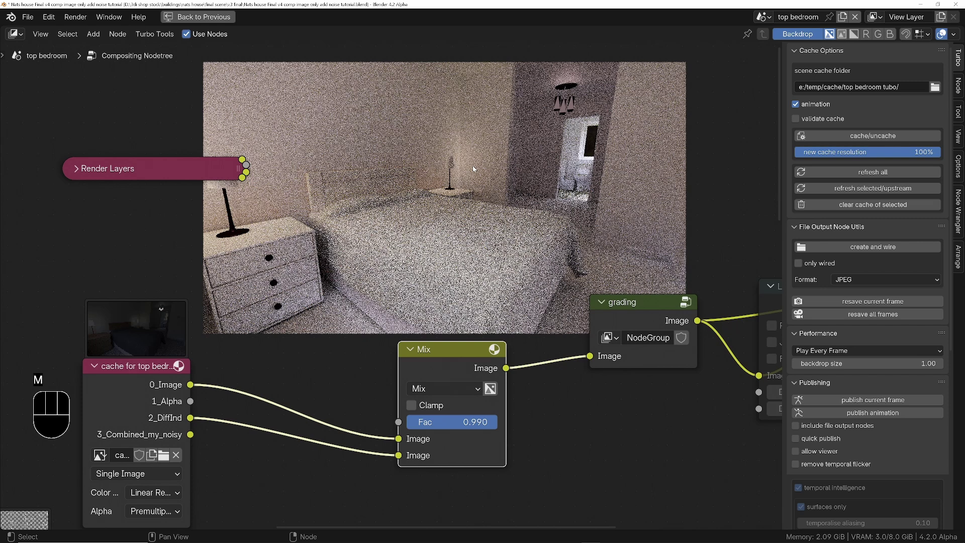
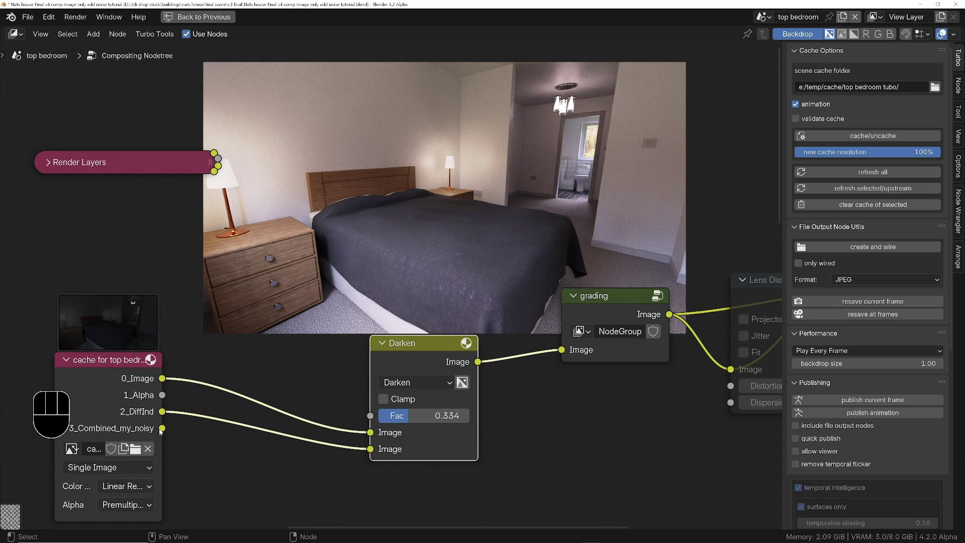
Compare Mix against Darken blend types and settle on Darken at factor 0.236.
left_click_drag(164, 429, 370, 450)
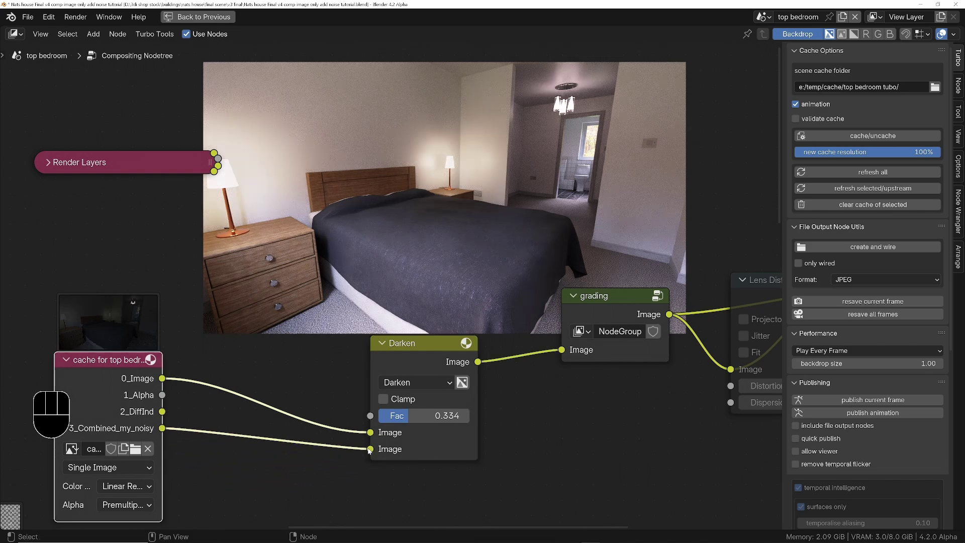
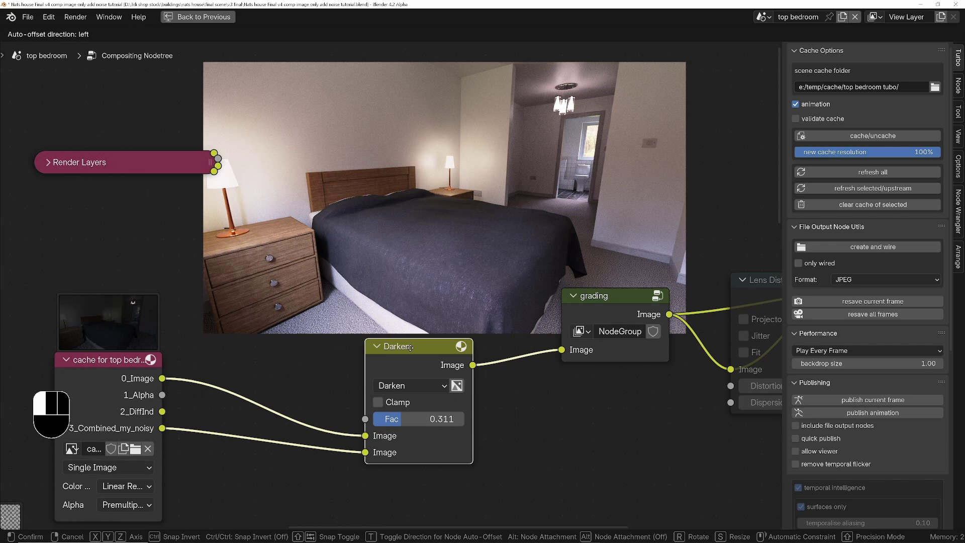
left_click(413, 390)
left_click_drag(398, 420, 419, 408)
left_click_drag(422, 381, 411, 279)
left_click_drag(416, 387, 398, 221)
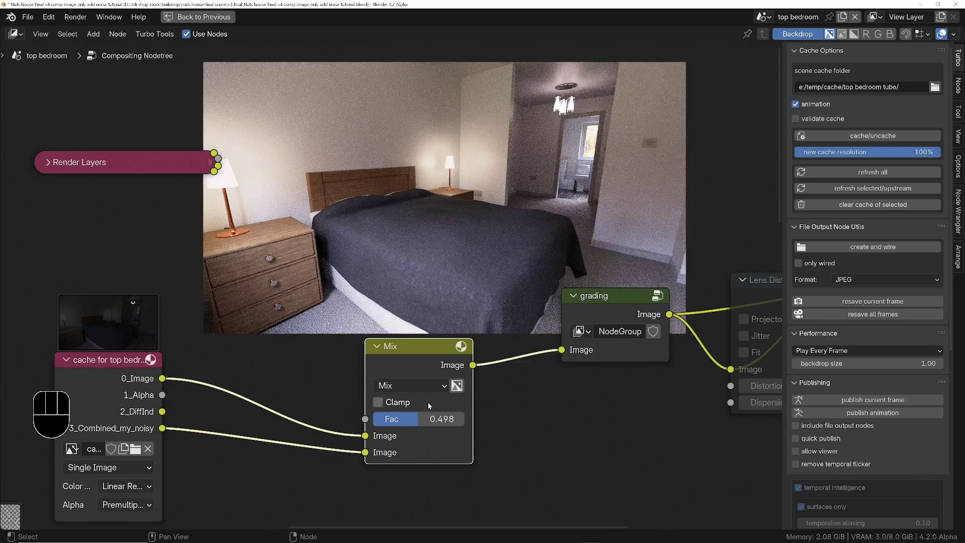
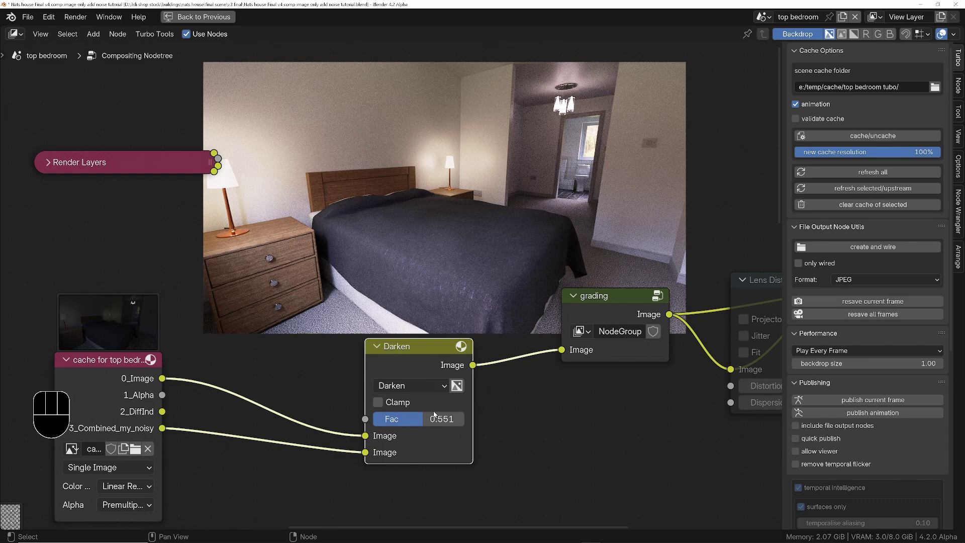
left_click_drag(416, 417, 397, 421)
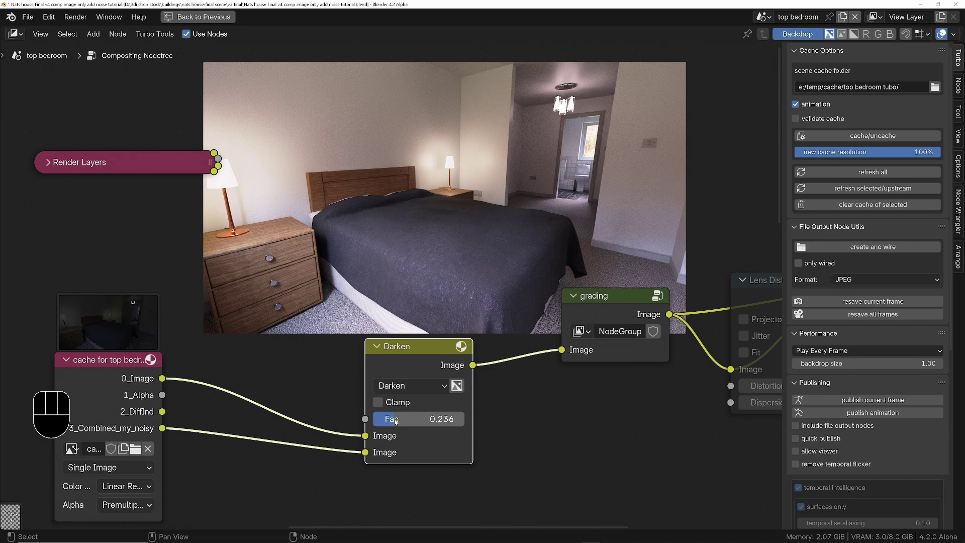
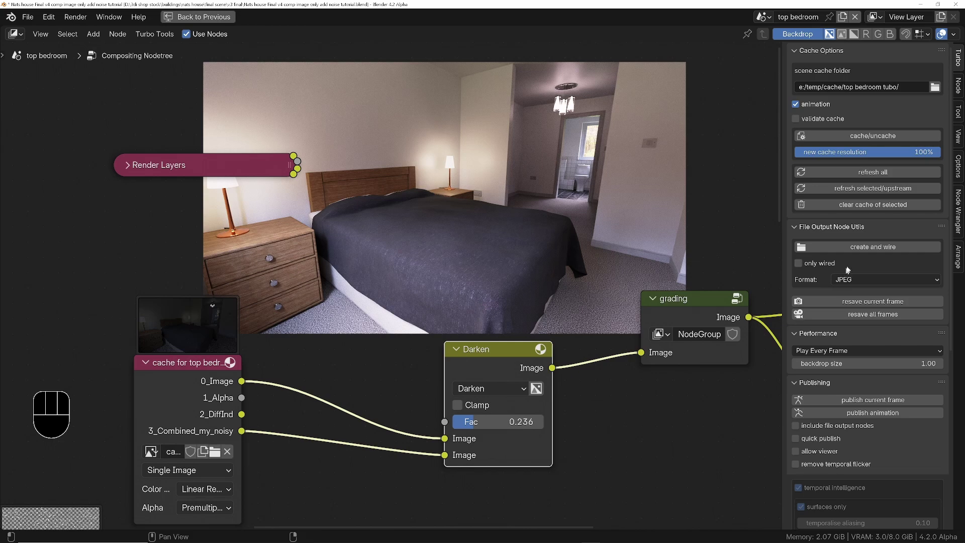
Un-maximize the compositor, collapse Turbo Render Options and show Sampling (0.1 threshold, 324/128 samples).
left_click(609, 464)
key("ctrl+space")
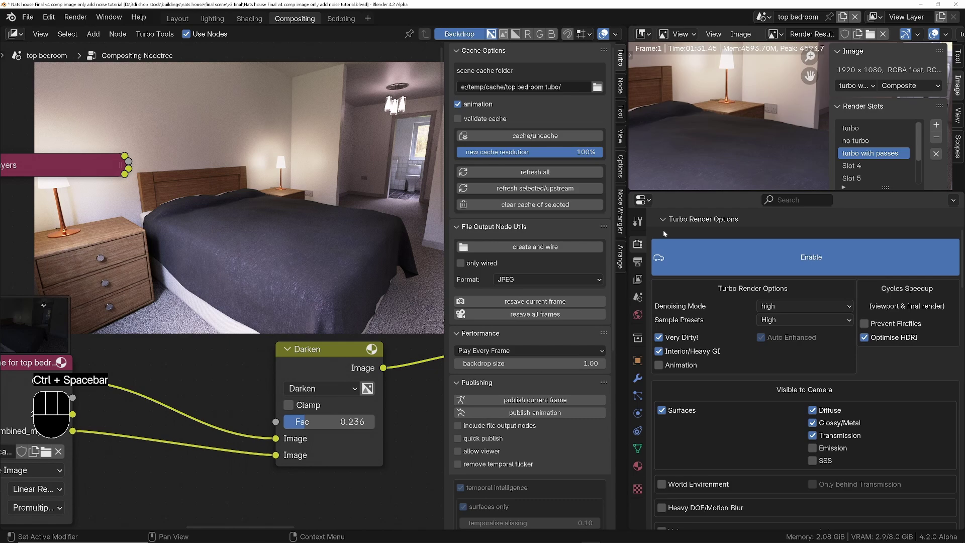
left_click(666, 225)
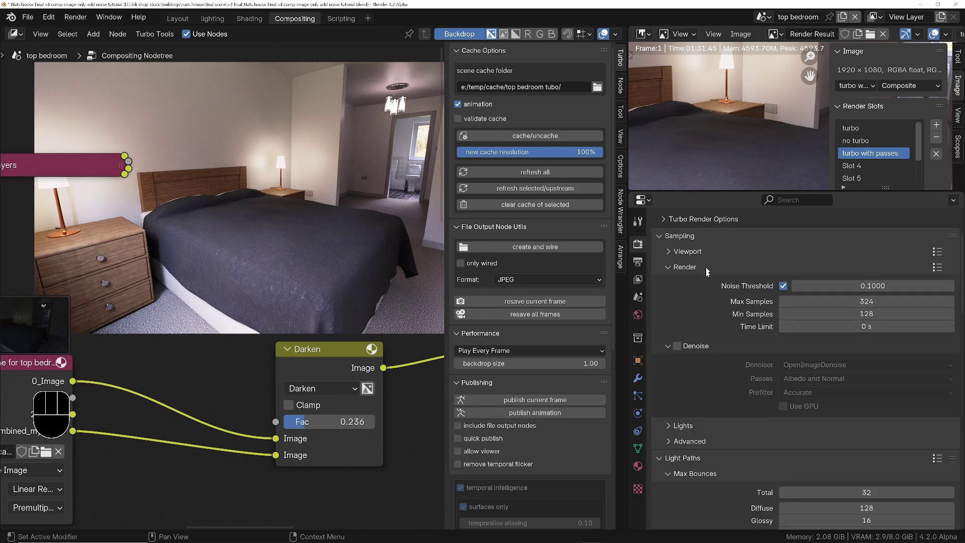